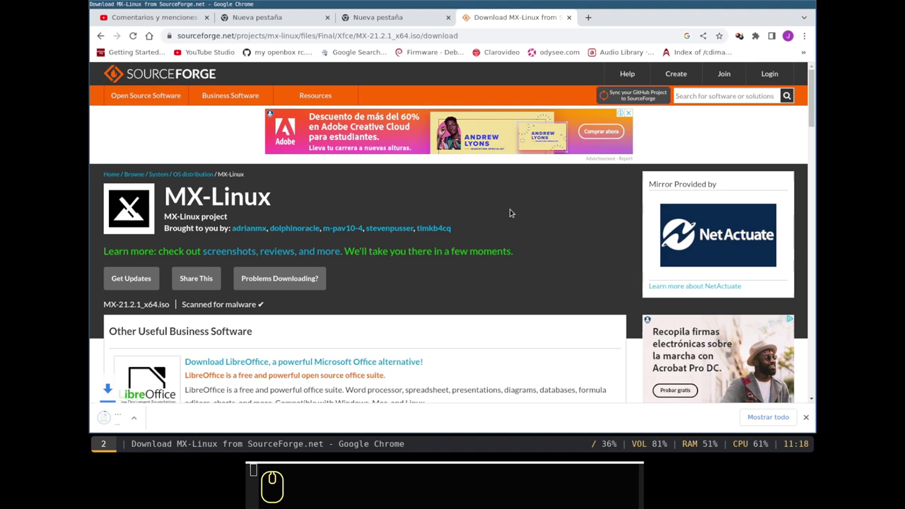
- On SourceForge go to the MX-Linux project files and enter the Final folder
scroll("down", 3)
scroll("down", 3)
left_click(229, 204)
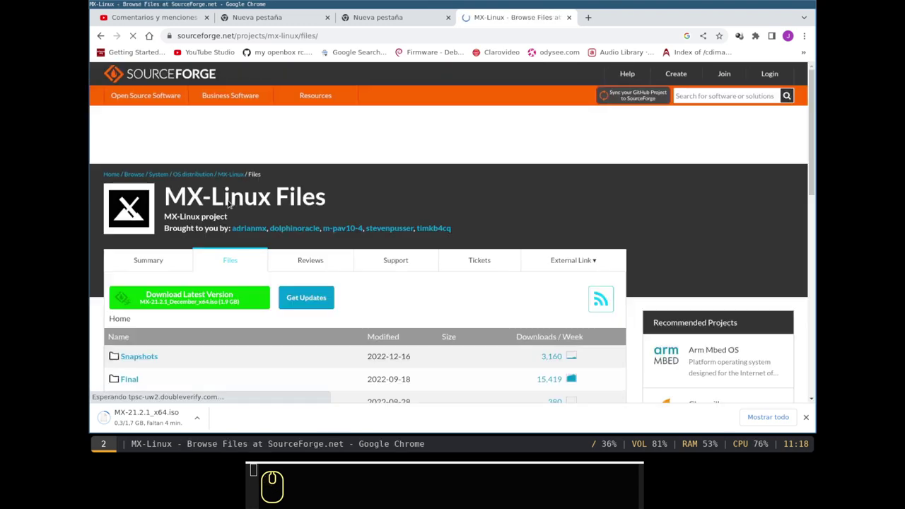
scroll("down", 3)
scroll("down", 3)
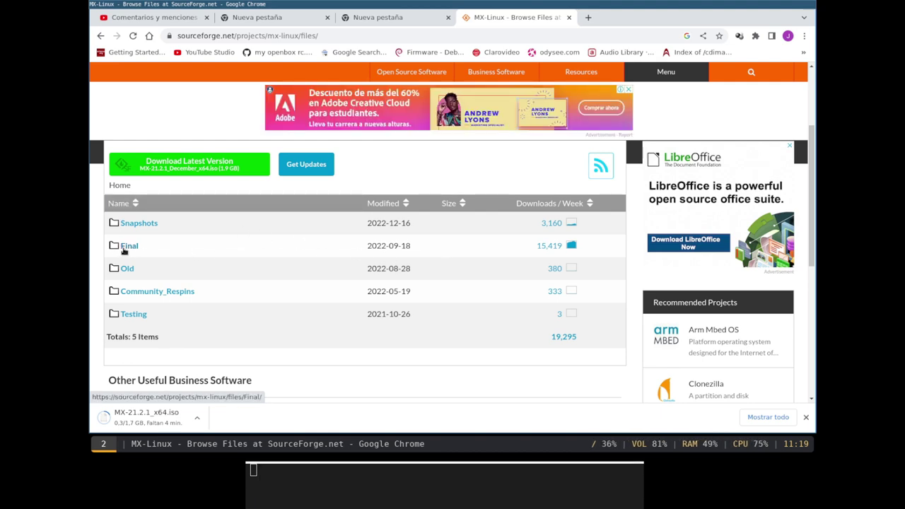
double_click(124, 251)
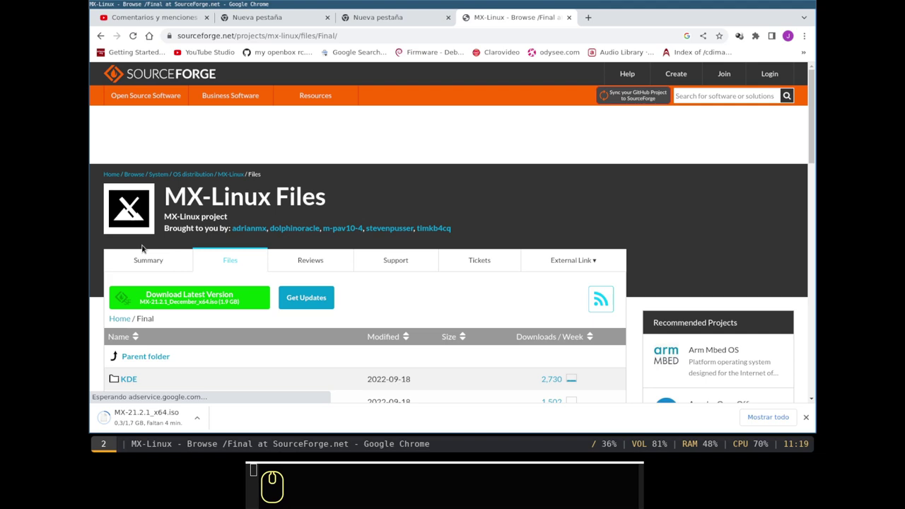
- Enter the Xfce release folder and scroll to the MX-21.2.1_x64.iso.sha256 entry
scroll("down", 3)
scroll("down", 3)
scroll("down", 3)
double_click(129, 322)
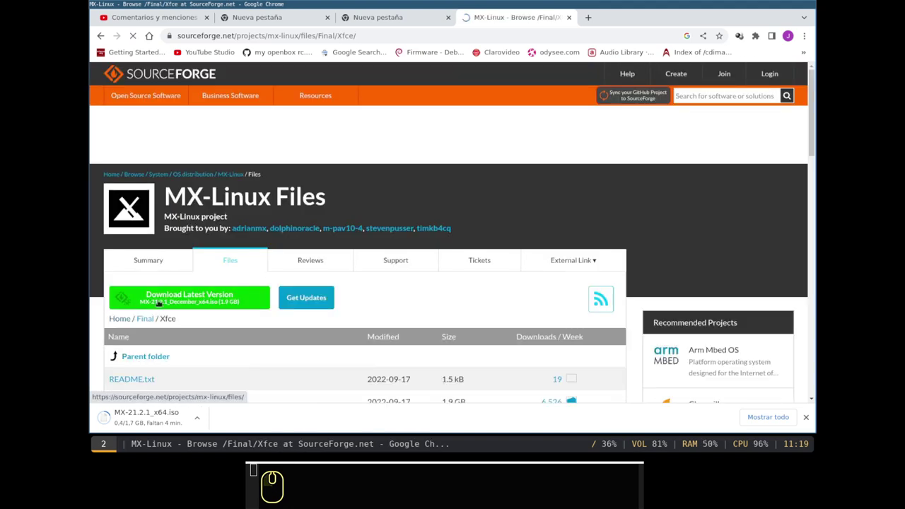
scroll("down", 3)
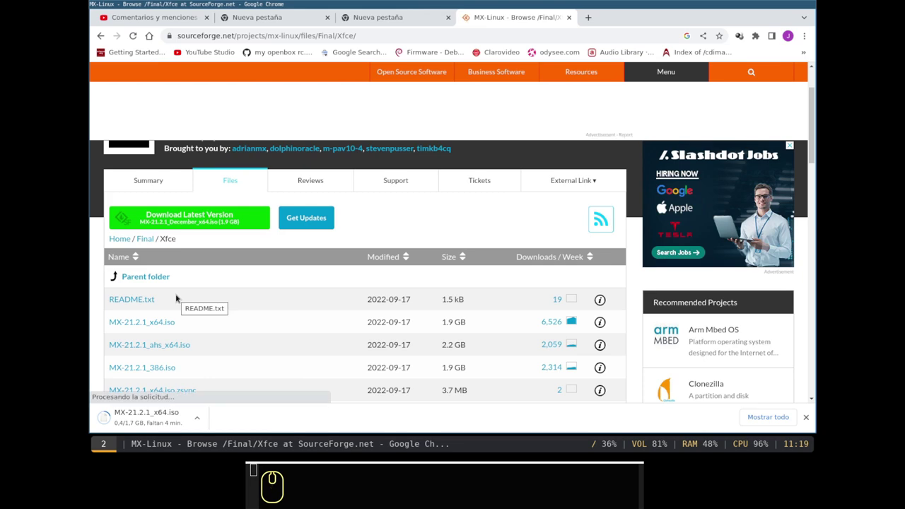
scroll("down", 3)
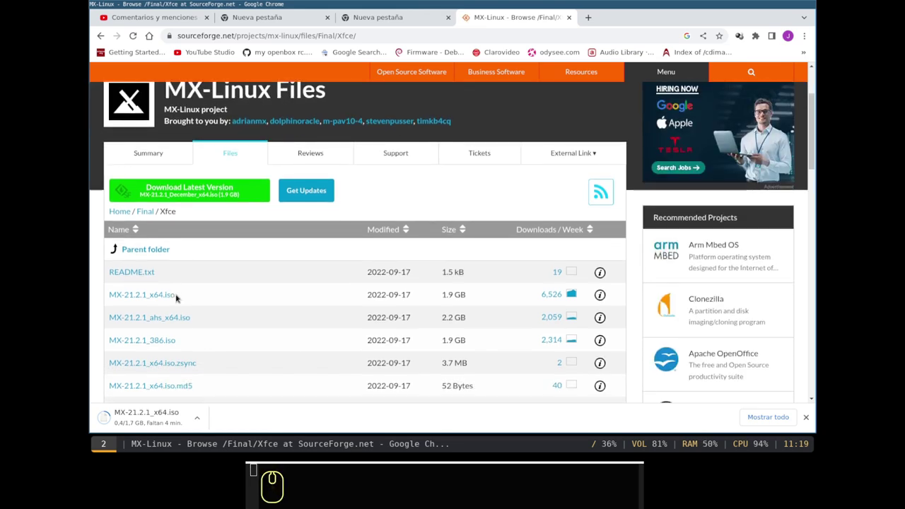
scroll("down", 3)
scroll("down", 3)
scroll("down", 3)
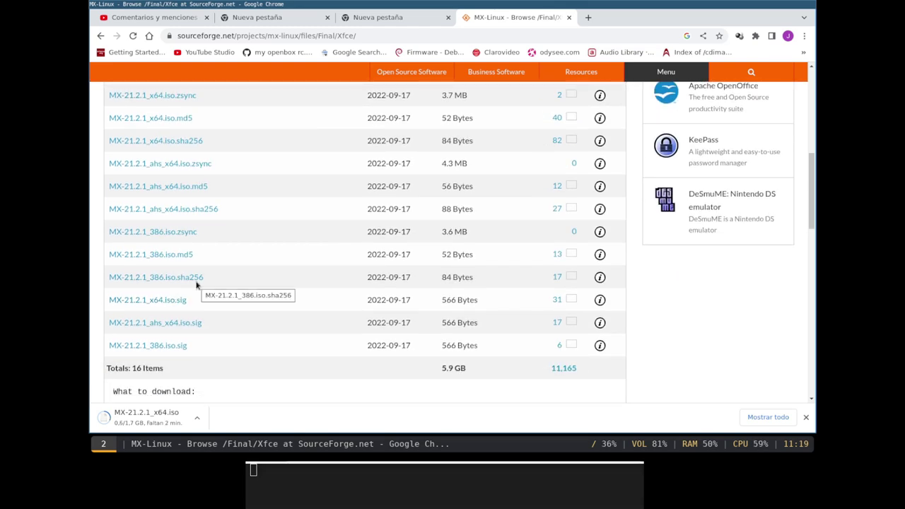
scroll("up", 3)
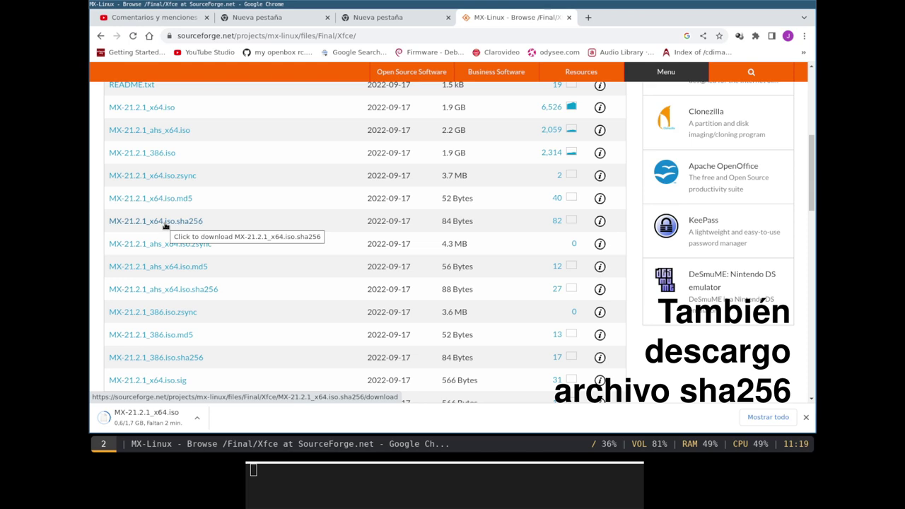
- Download MX-21.2.1_x64.iso.sha256 and save it into Descargas
left_click(165, 226)
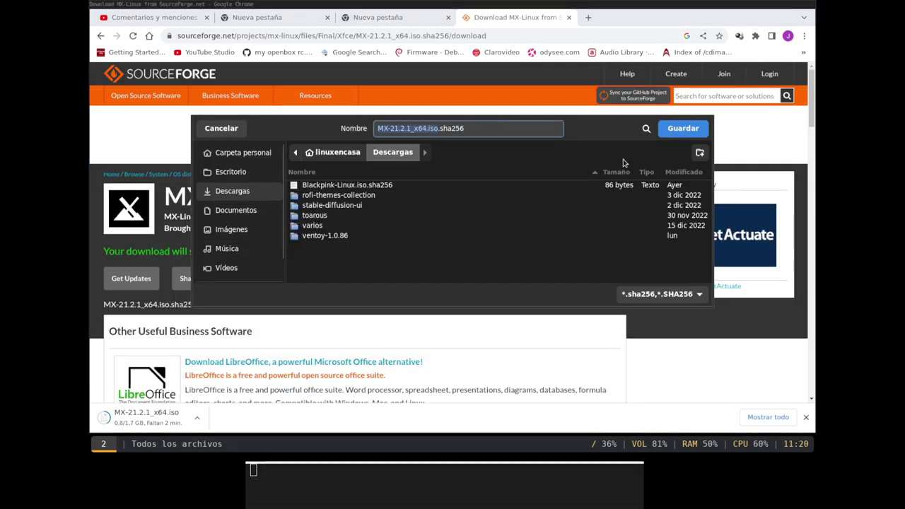
left_click(683, 136)
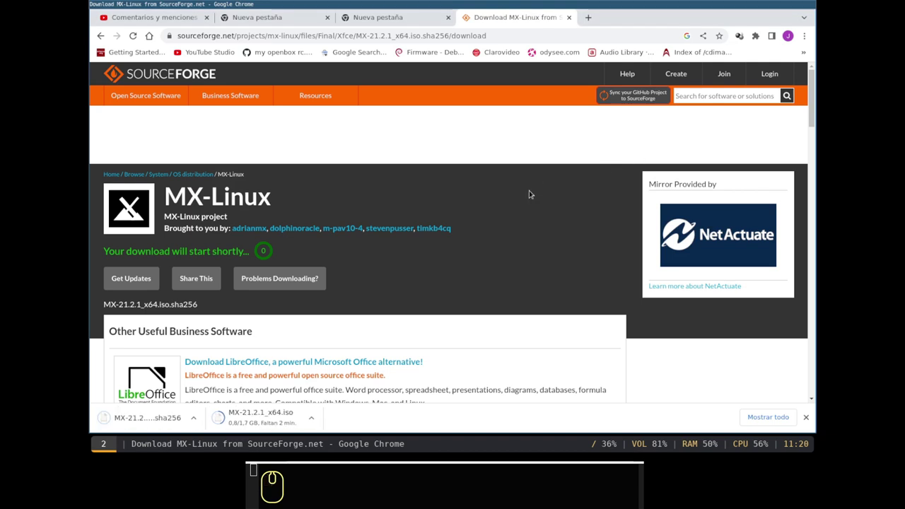
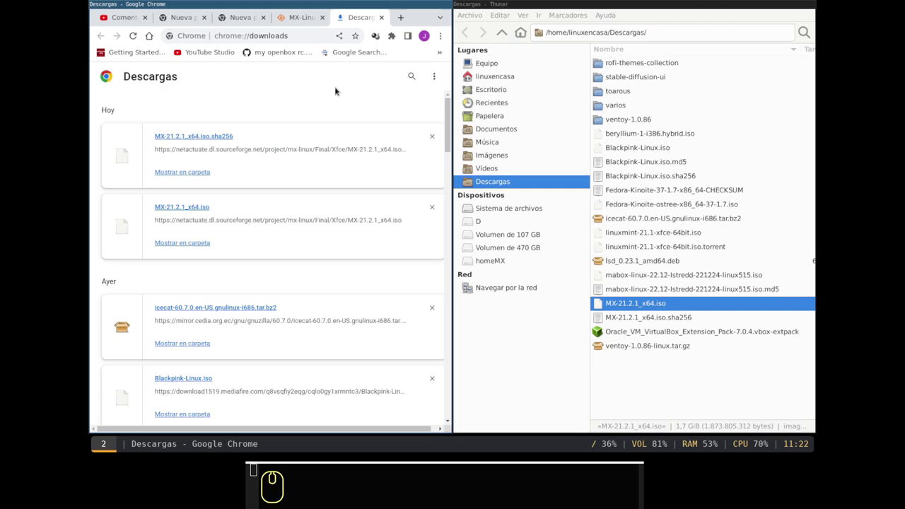
- Maximize Thunar on Descargas and start a terminal in that folder from the context menu
key("shift+super+q")
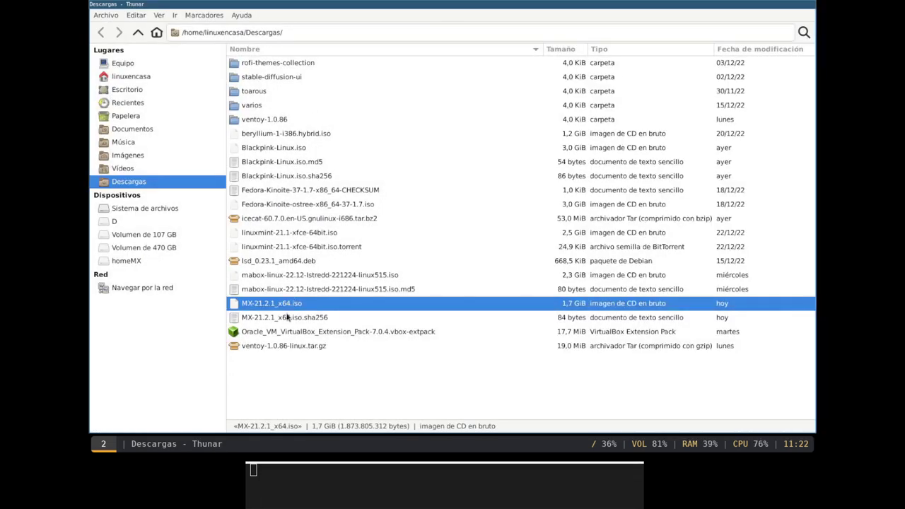
left_click(302, 373)
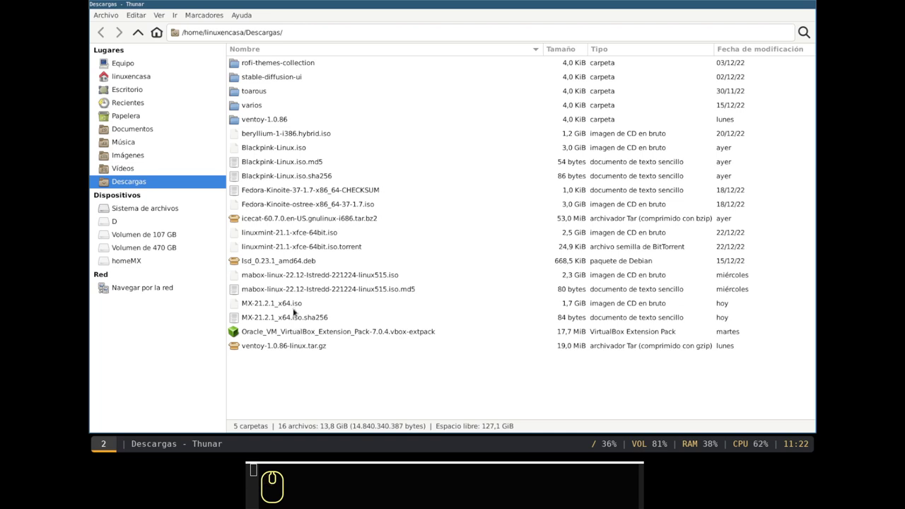
right_click(304, 380)
left_click_drag(334, 349, 349, 309)
left_click(353, 297)
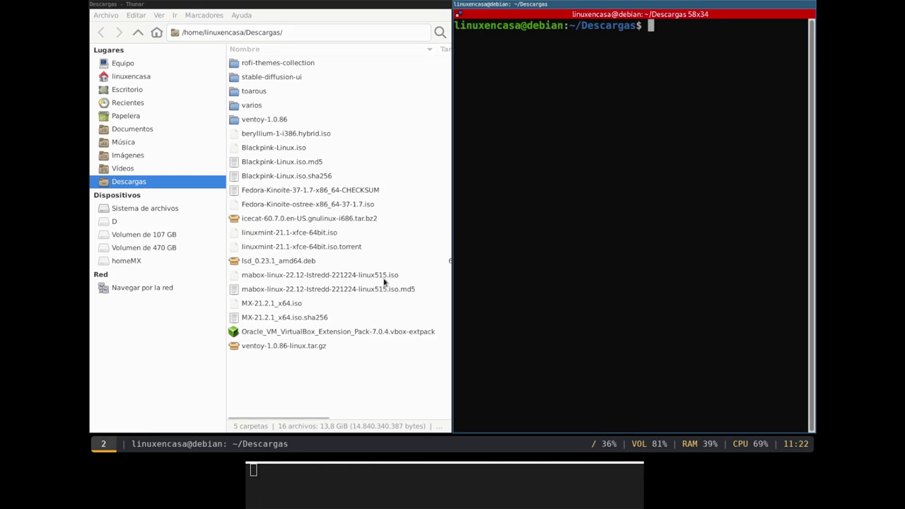
- List Descargas and print the published hash with cat MX-21.2.1_x64.iso.sha256
key("super+e")
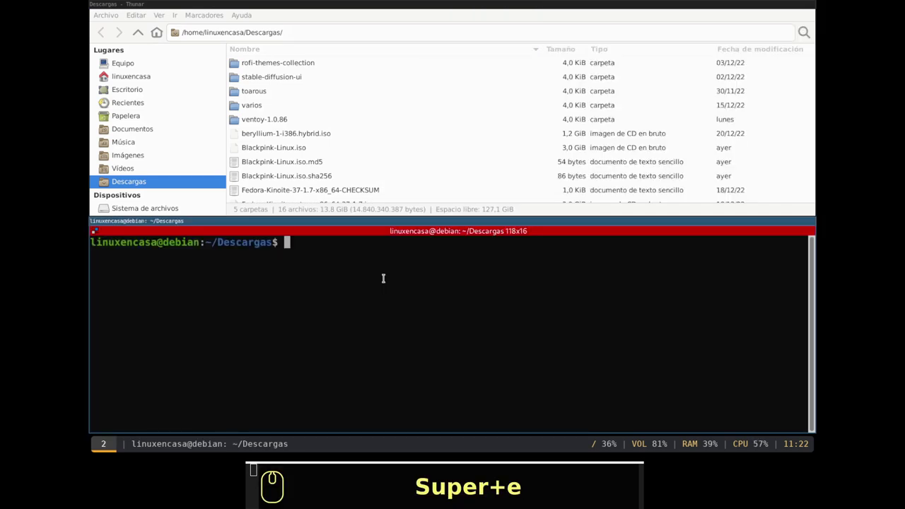
key("Return")
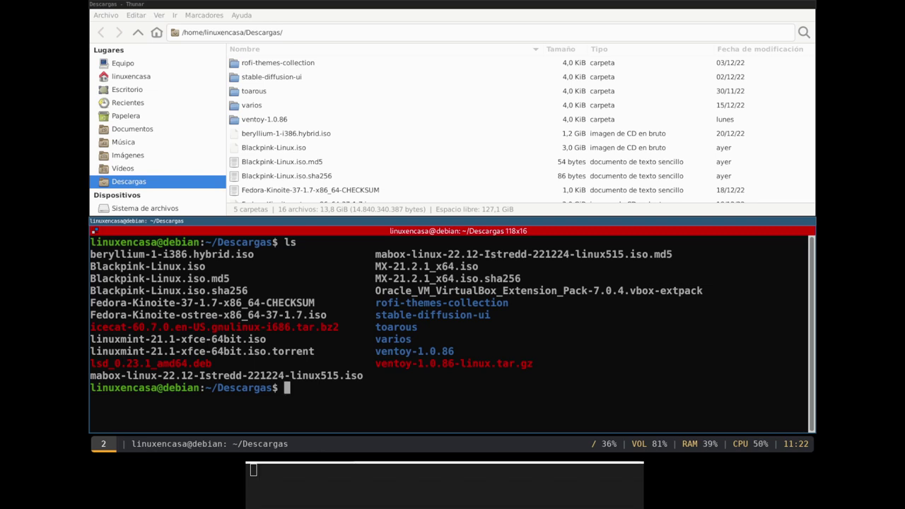
type("sha")
type("256sum")
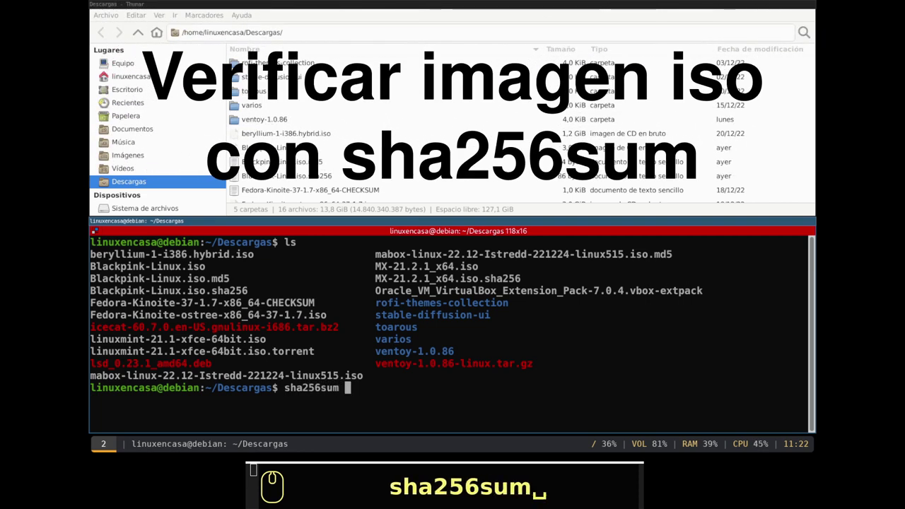
key("BackSpace")
key("BackSpace")
key("BackSpace")
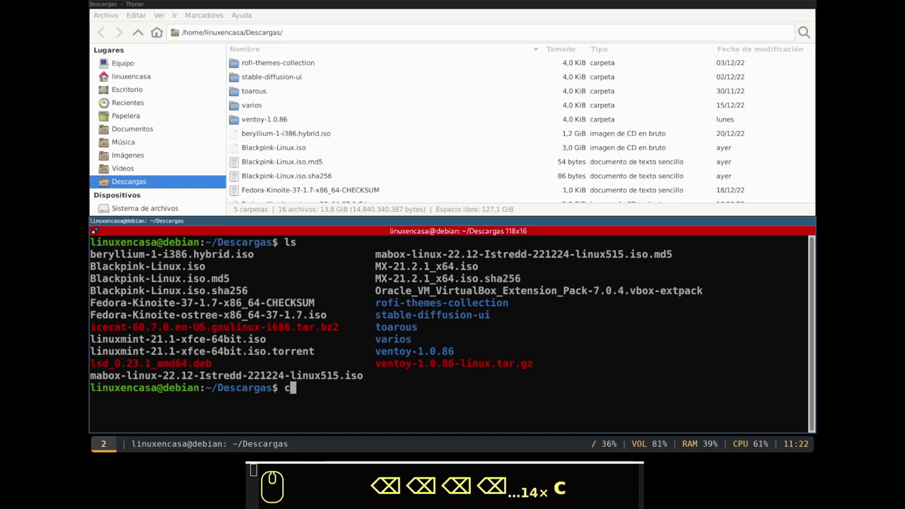
key("space")
key("shift+m")
key("shift+x")
key("Tab")
type("s")
key("Tab")
key("Return")
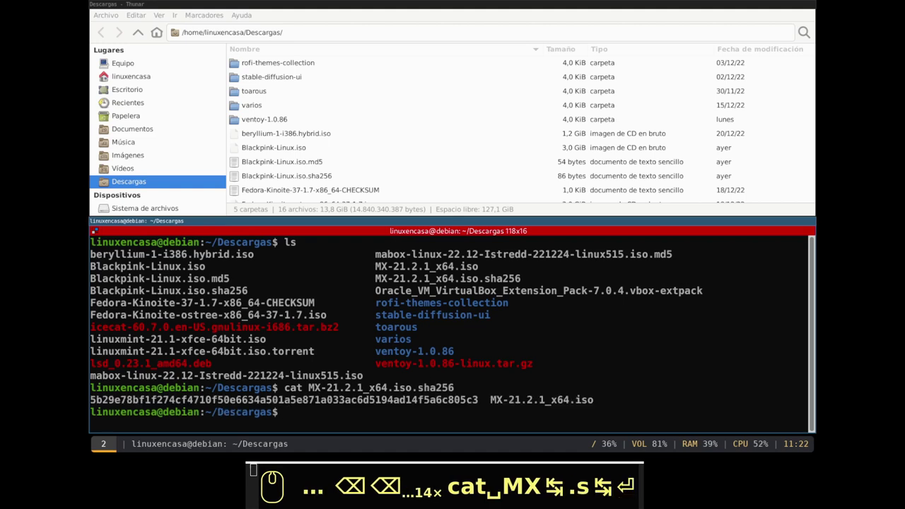
- Run sha256sum MX-21.2.1_x64.iso to compute the downloaded image's checksum
type("ha")
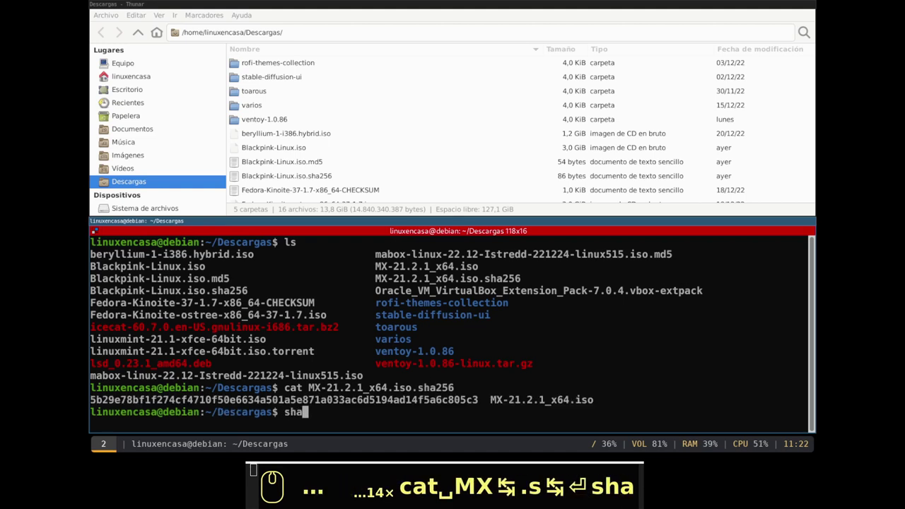
type("256su")
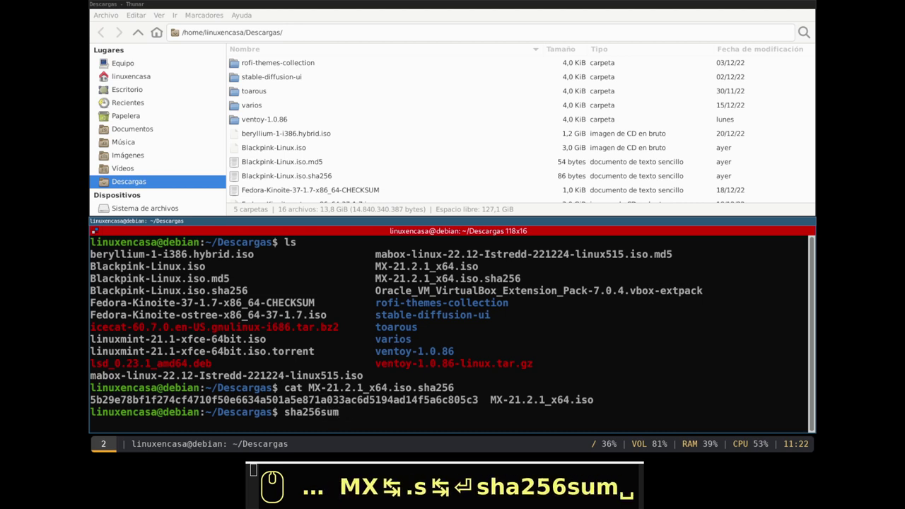
type("m")
type("x")
key("Tab")
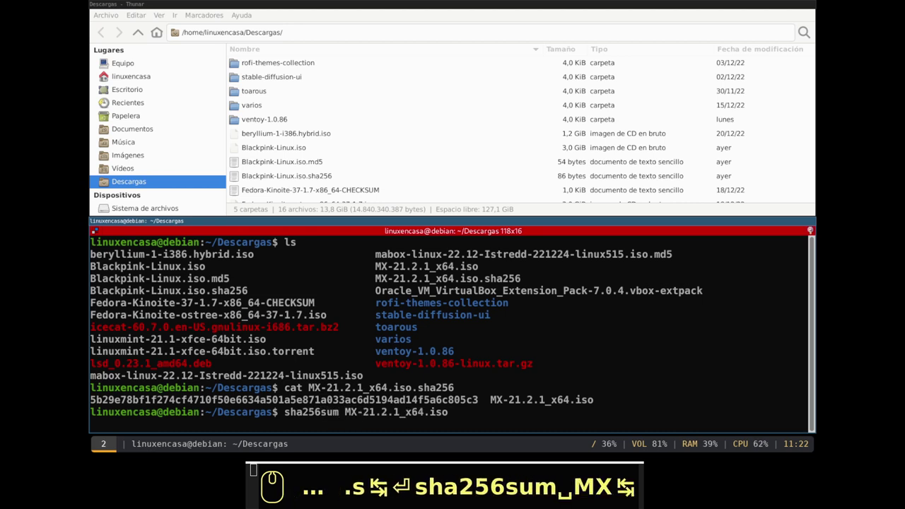
key("Return")
key("Return")
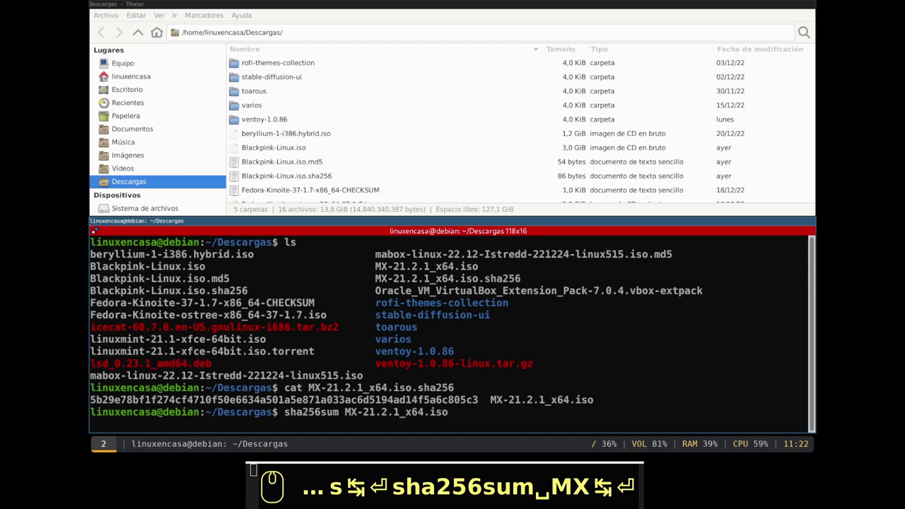
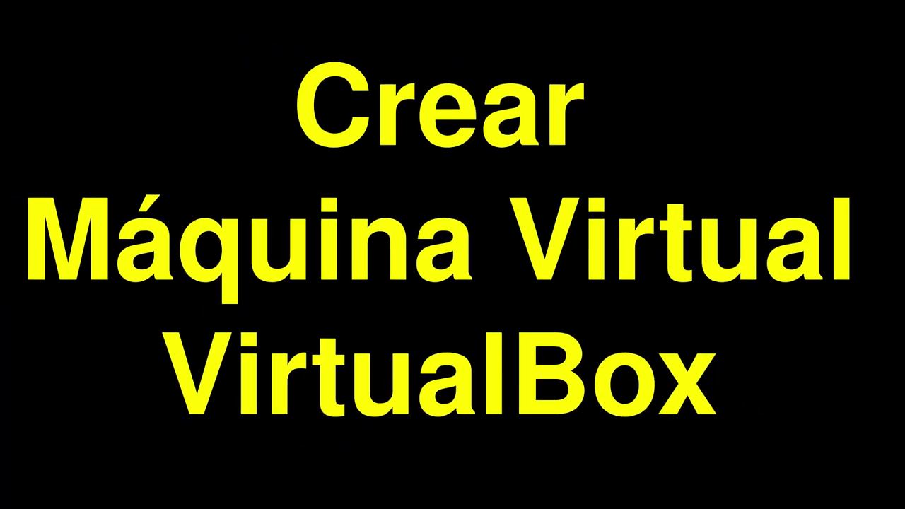
- Exit the terminal and launch Oracle VM VirtualBox from the application launcher
type("exit↩")
key("shift+super+q")
key("alt+super+r")
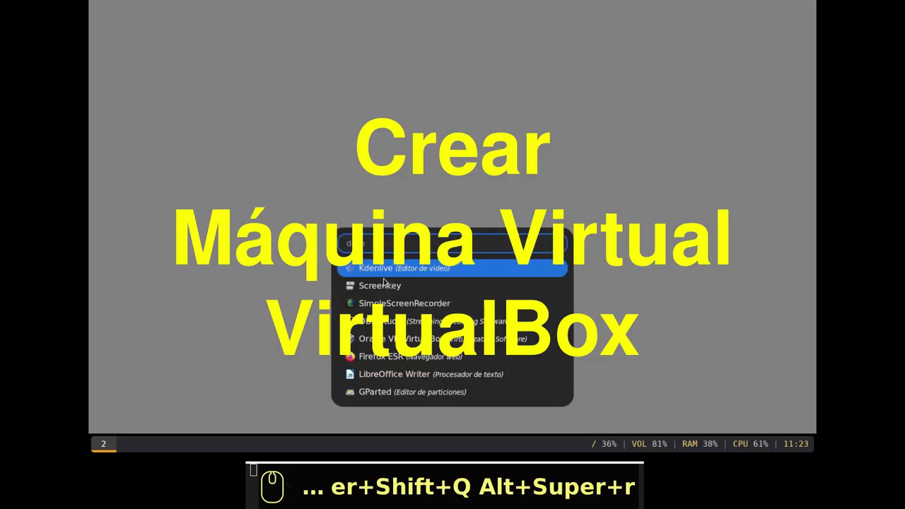
key("Down")
key("Down")
key("Down")
key("Down")
key("Return")
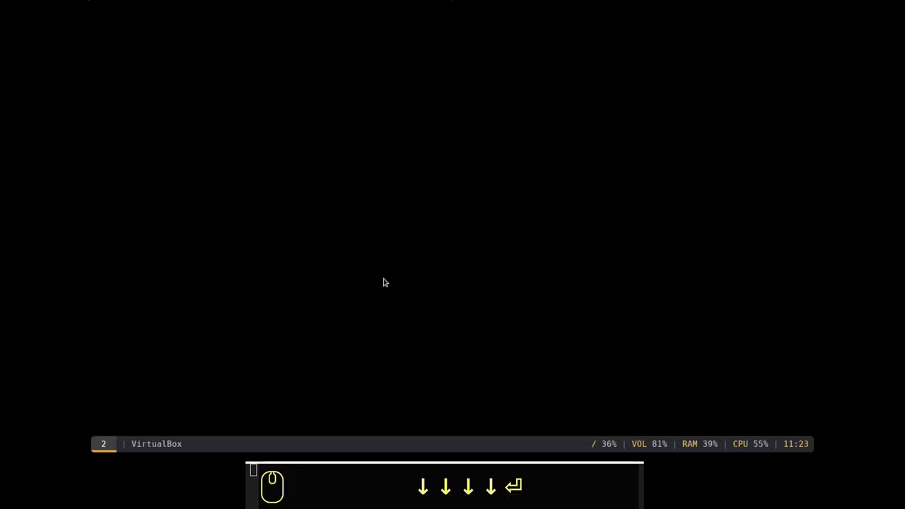
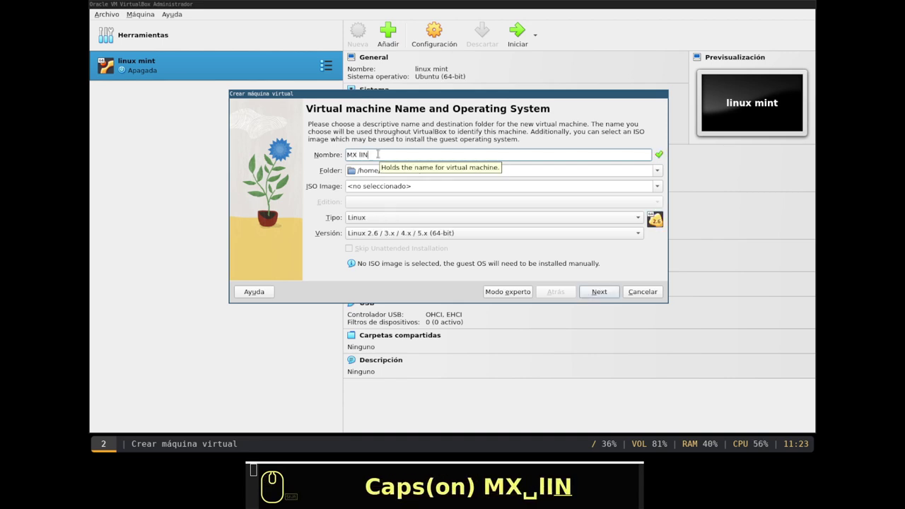
- Name the new virtual machine 'MX linux', correcting the mistyped caps
type("MX␣IINU")
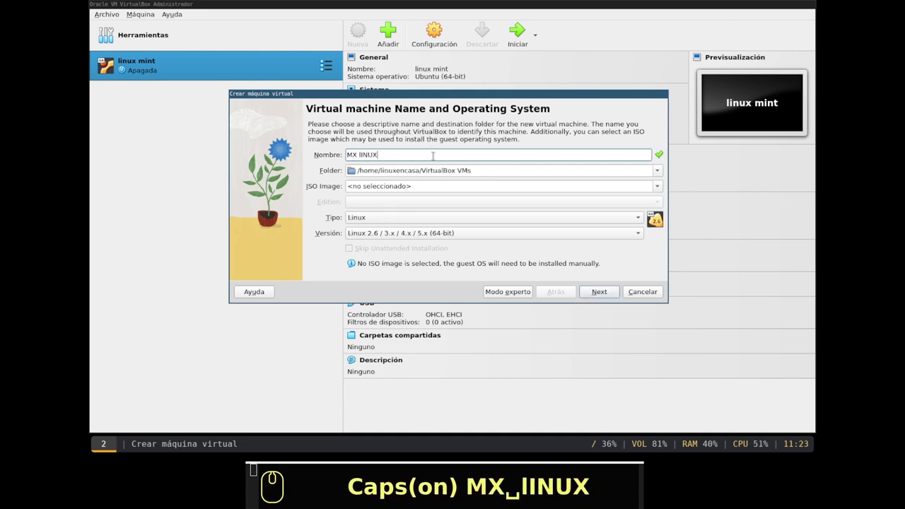
key("BackSpace")
key("BackSpace")
key("BackSpace")
key("BackSpace")
key("BackSpace")
key("BackSpace")
key("Caps_Lock")
type("linux")
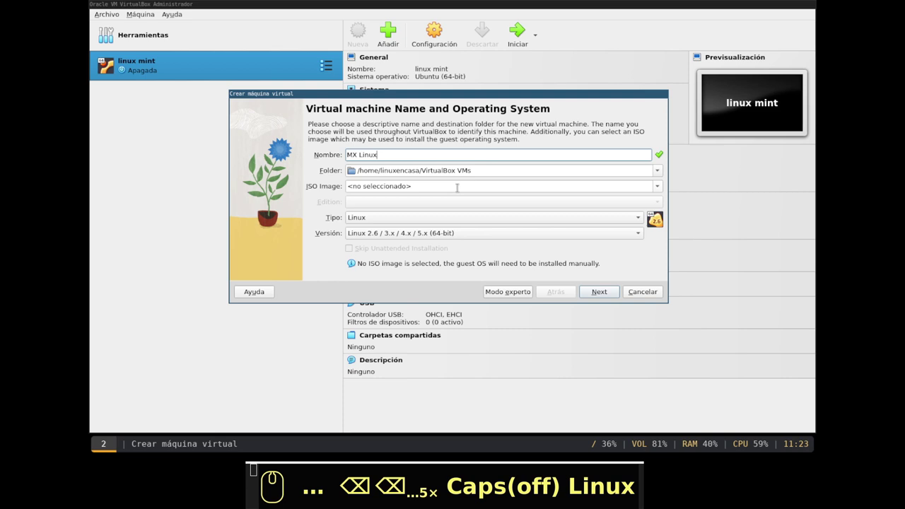
- Use Descargas/MX-21.2.1_x64.iso as install image with version Debian 11 Bullseye (64-bit)
left_click(659, 185)
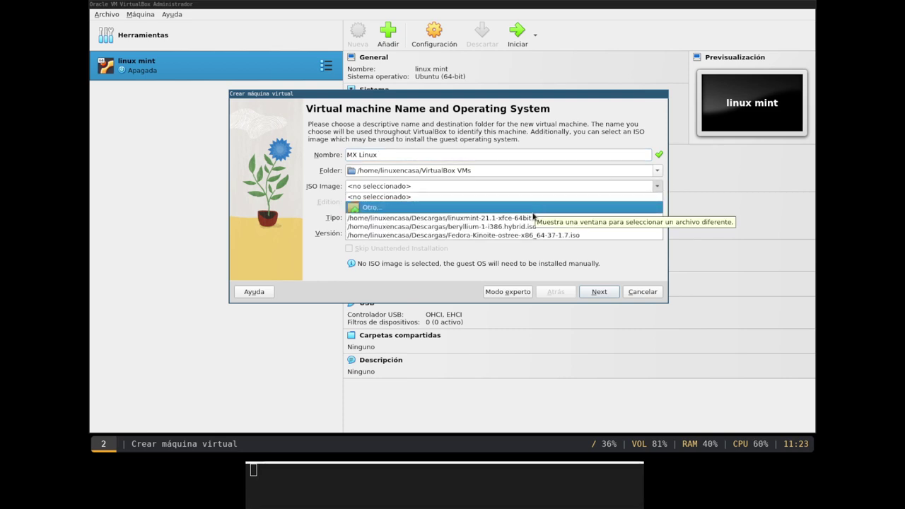
left_click(532, 207)
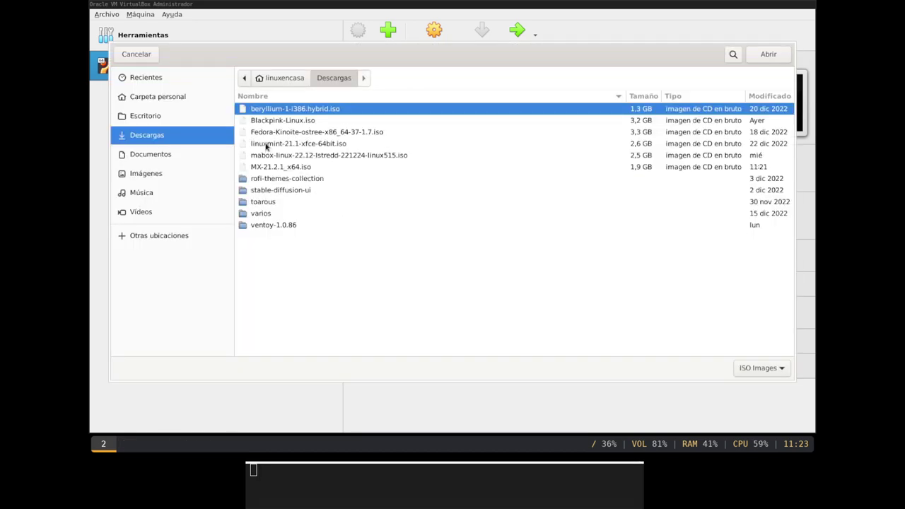
left_click(270, 168)
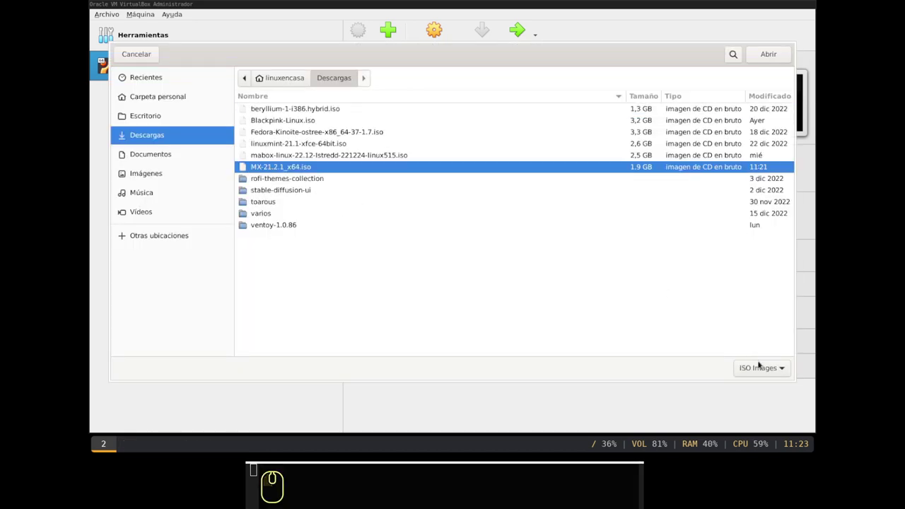
left_click(761, 57)
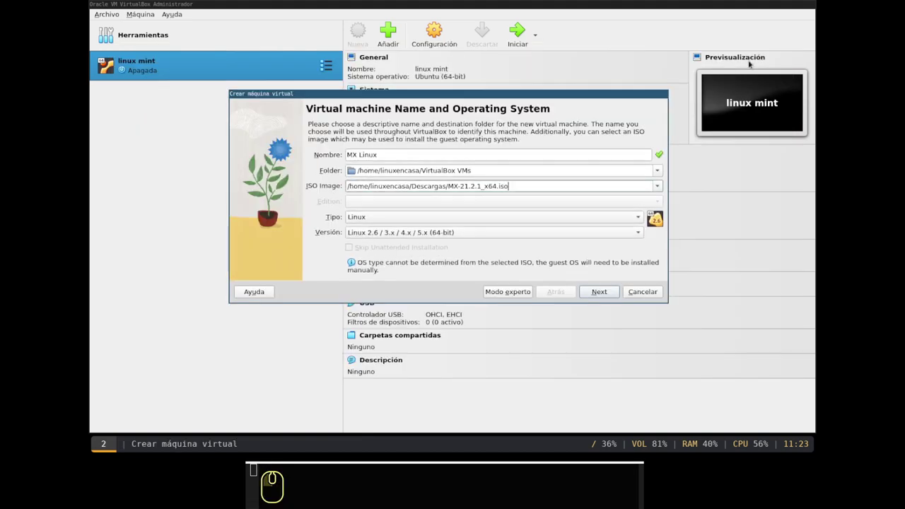
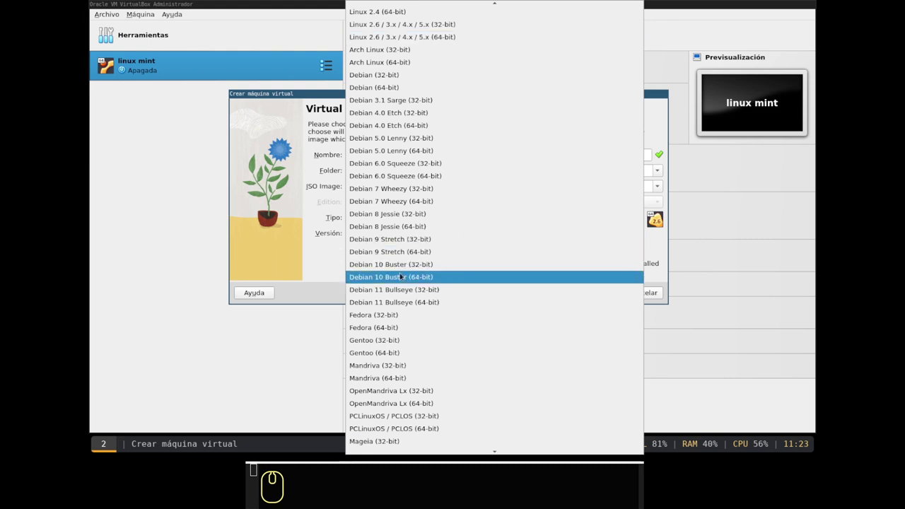
left_click(396, 308)
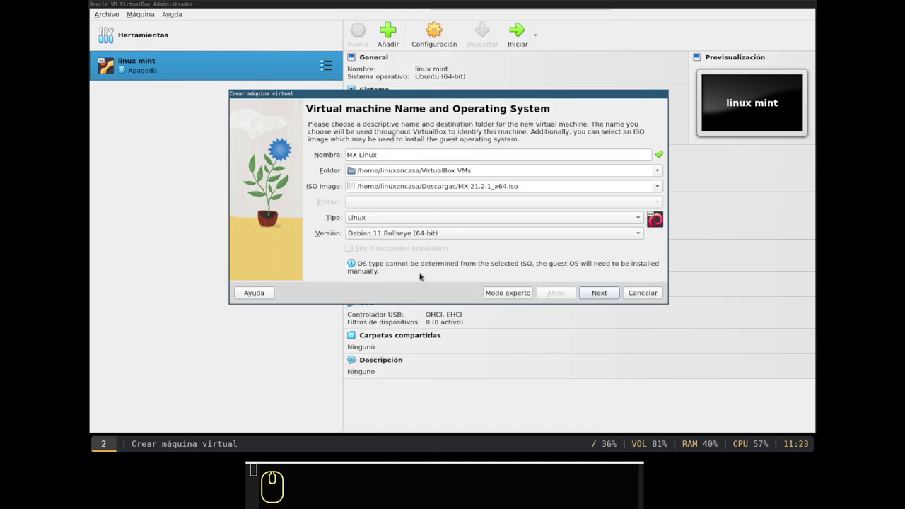
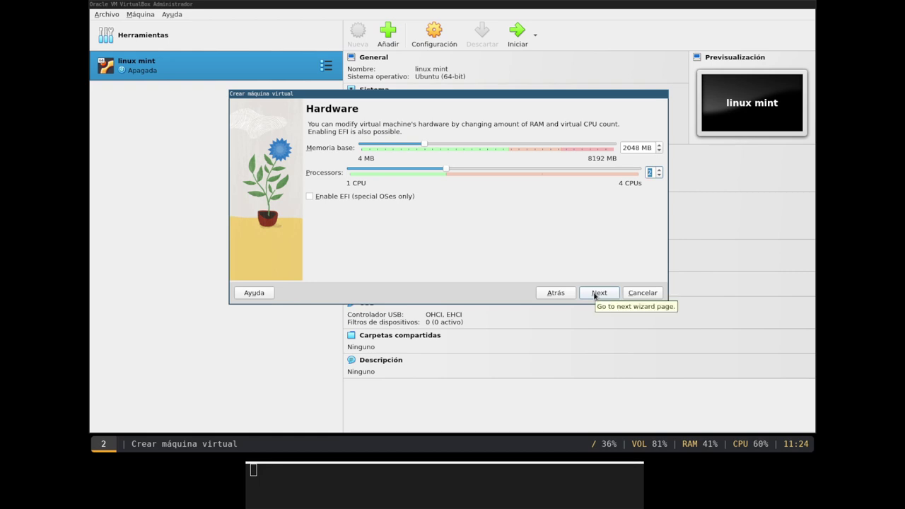
- Keep 2048 MB memory and 2 CPUs and size the virtual disk at 30 GB
left_click(596, 294)
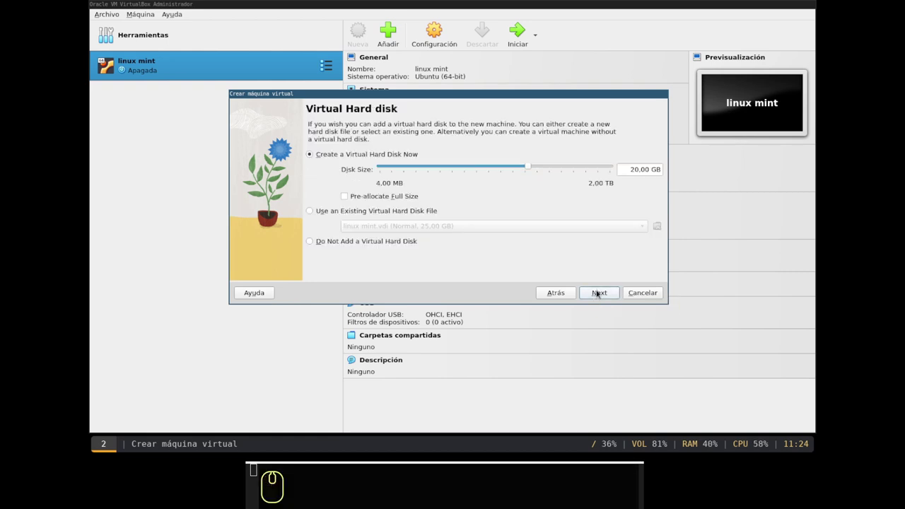
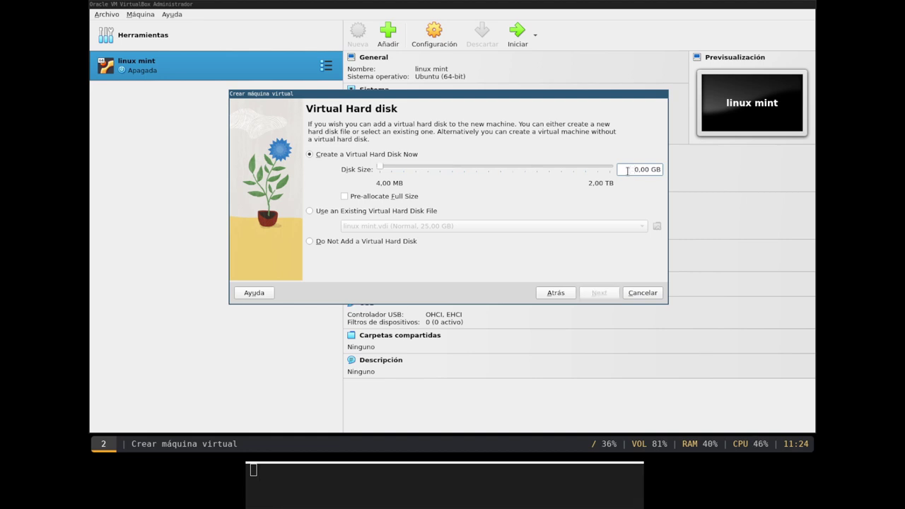
key("3")
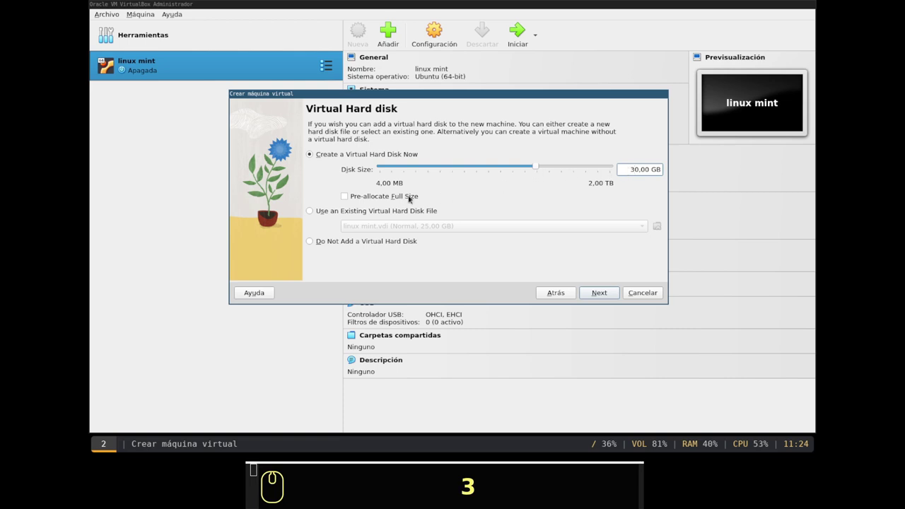
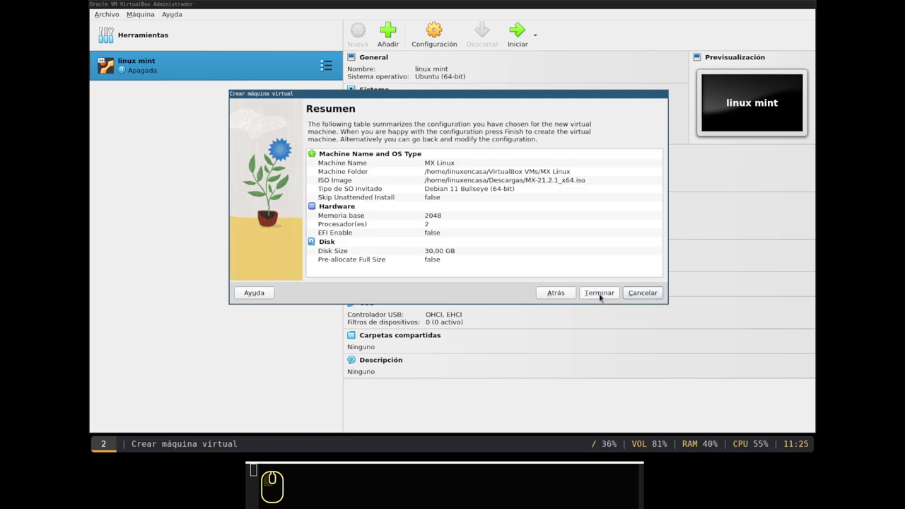
- Finish creating the MX Linux machine and raise its video memory to 256 MB
left_click(601, 296)
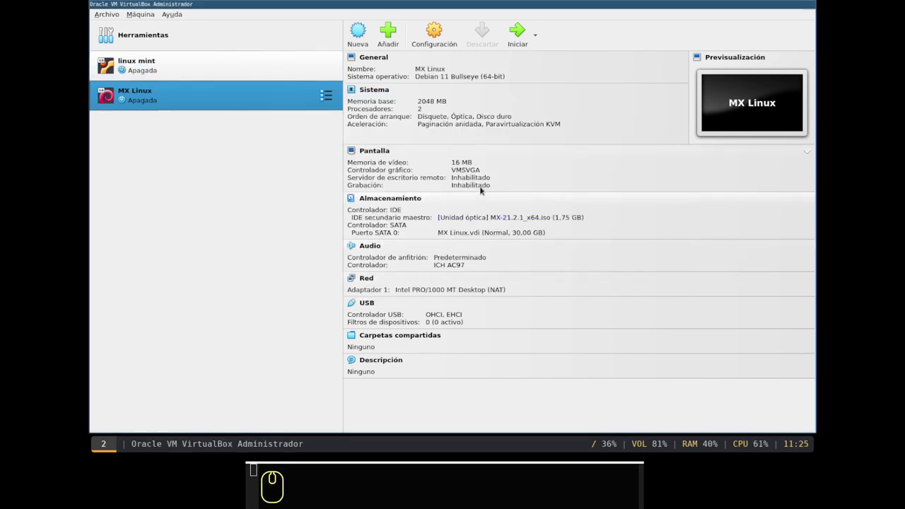
left_click(459, 165)
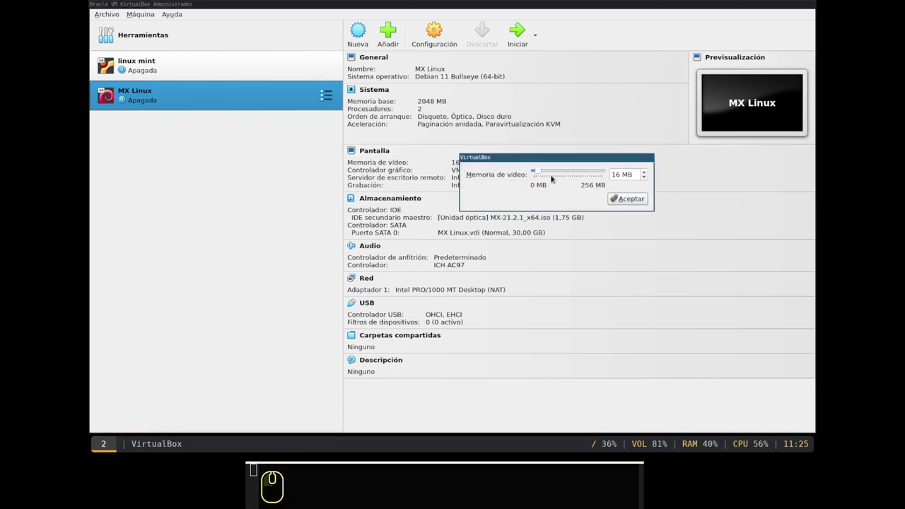
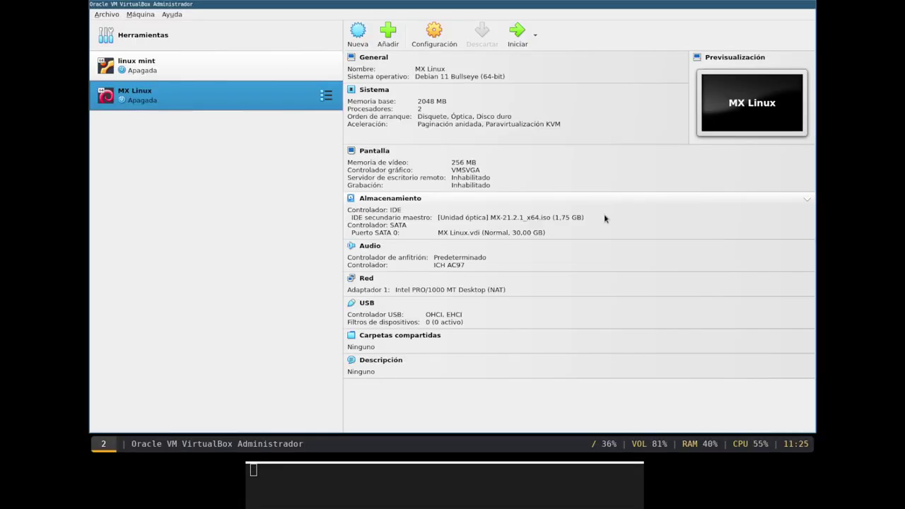
key("super+w")
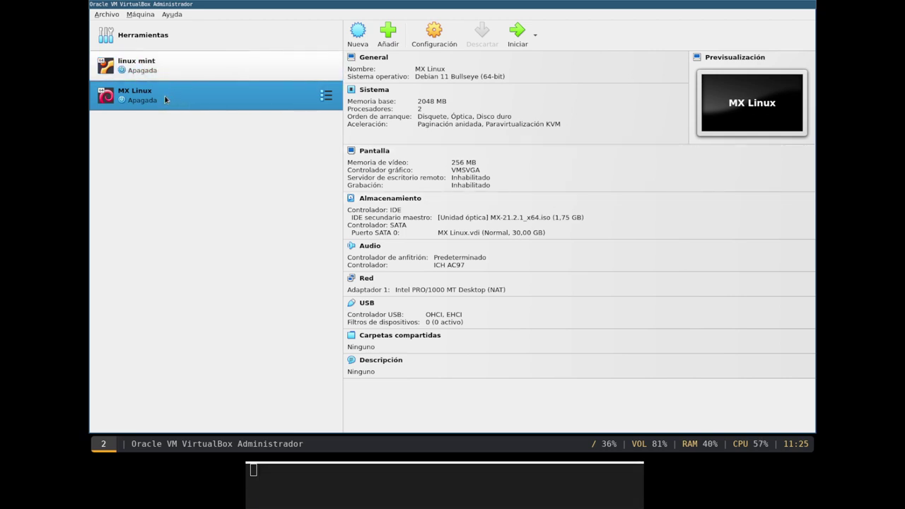
- Start the MX Linux virtual machine from the VirtualBox manager
double_click(166, 98)
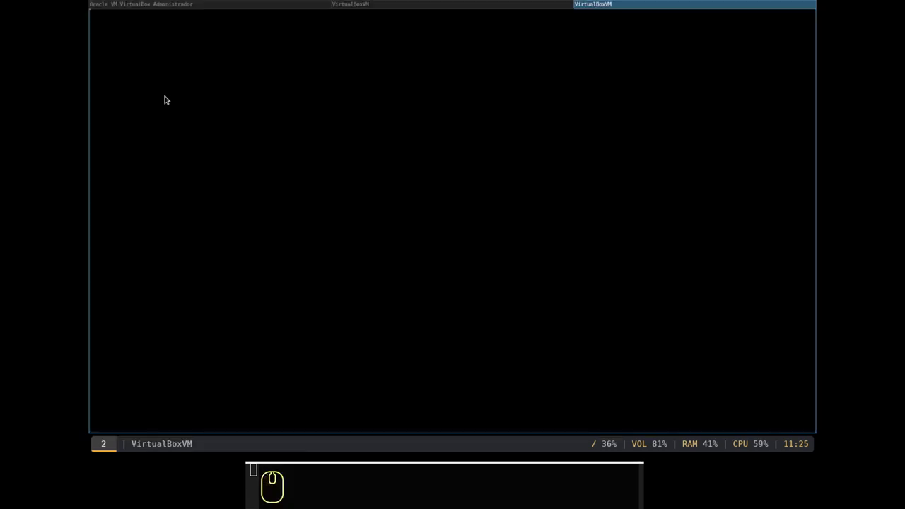
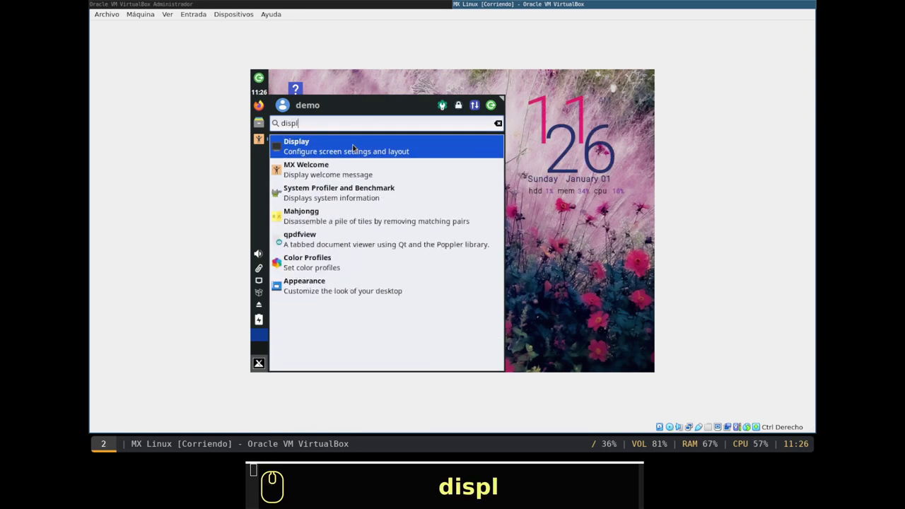
- In Display settings set the live desktop resolution to 1360x768 and keep it
left_click(351, 142)
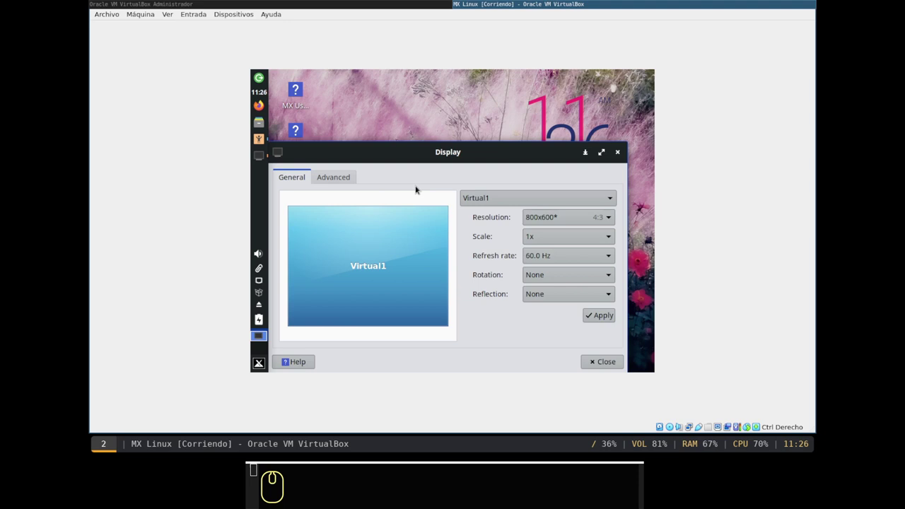
left_click(577, 222)
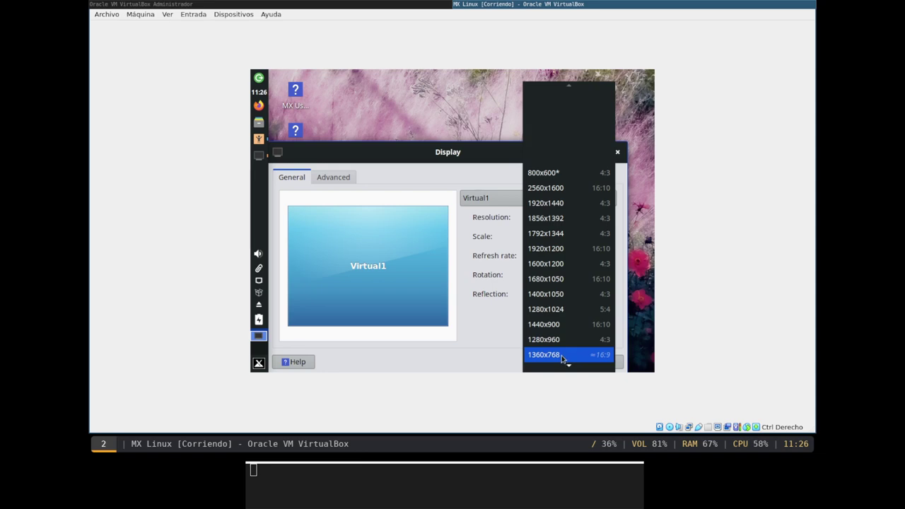
left_click(566, 356)
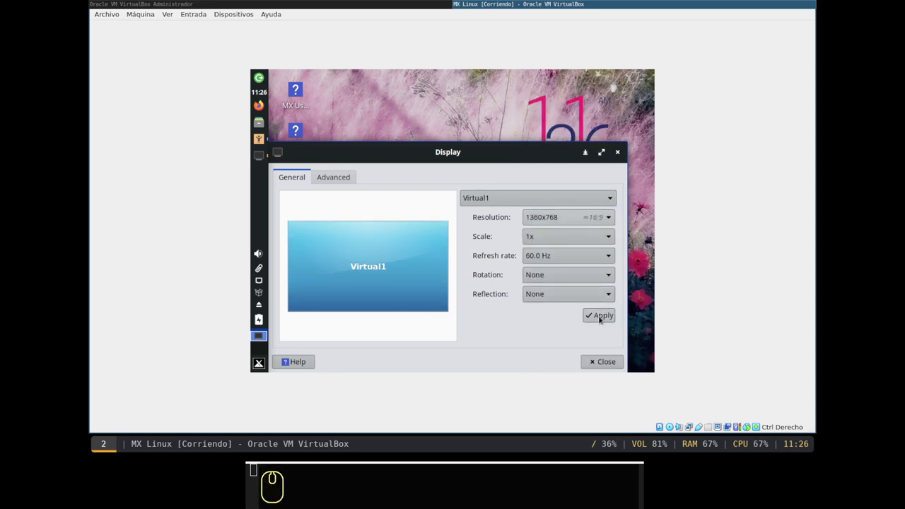
left_click(600, 319)
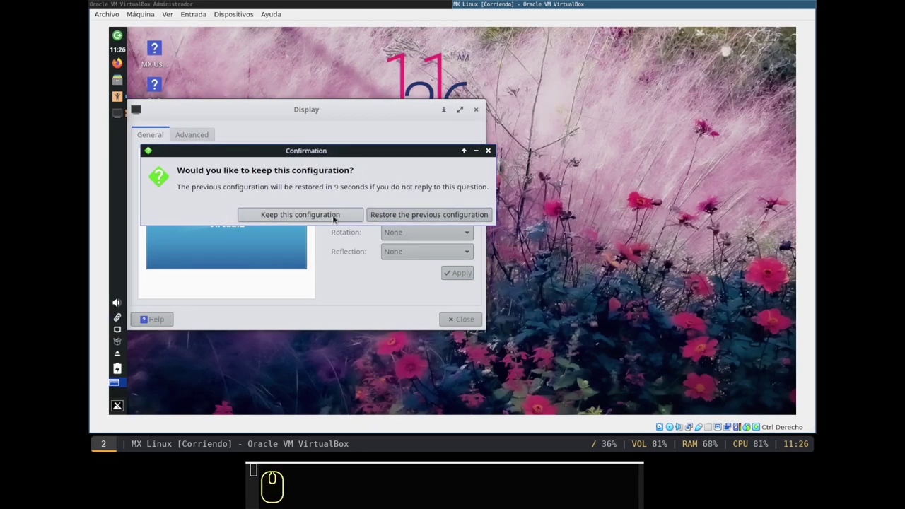
left_click(323, 218)
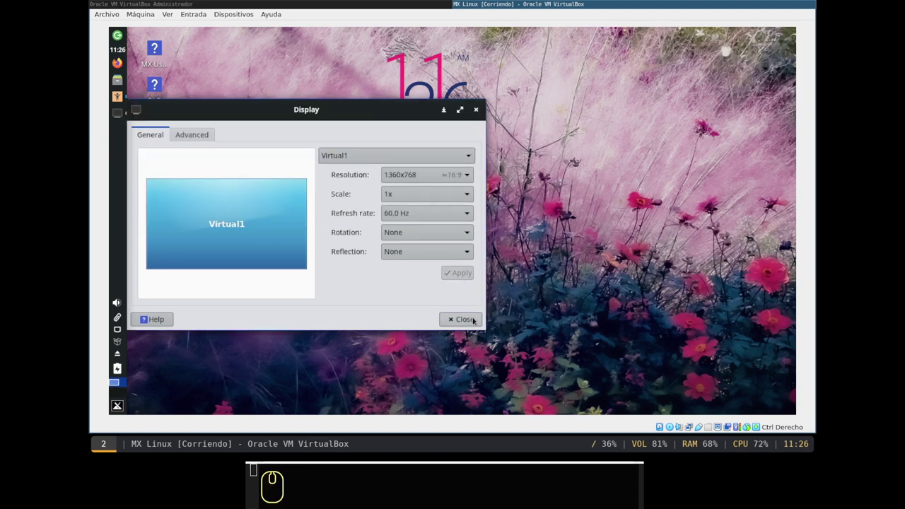
left_click(472, 323)
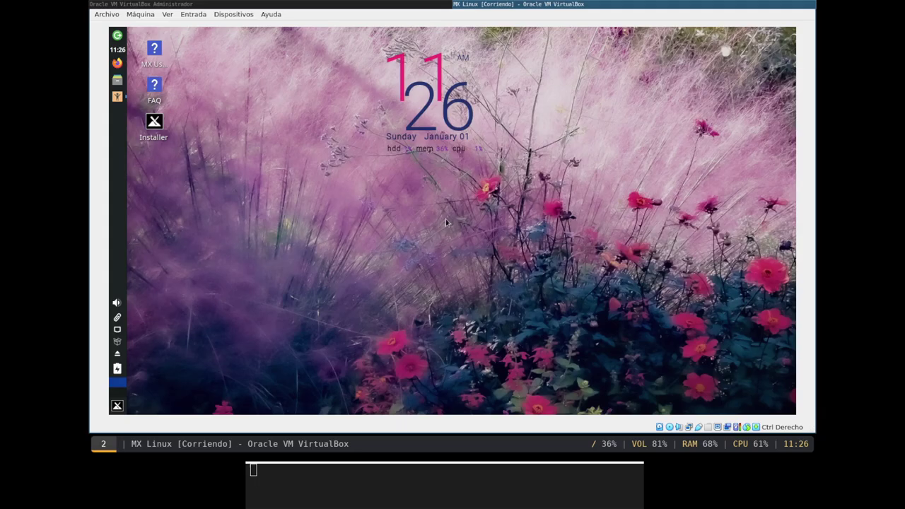
- Launch the MX Linux installer from its desktop icon
left_click(443, 215)
left_click(434, 211)
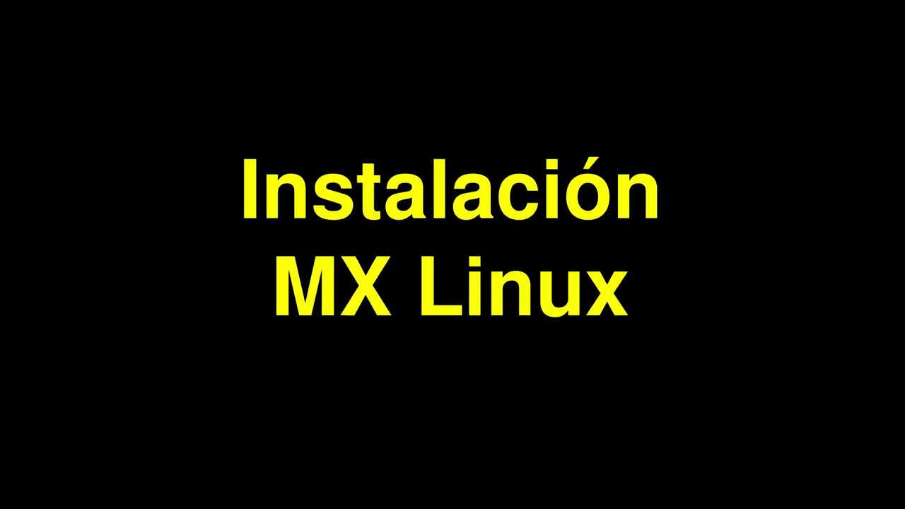
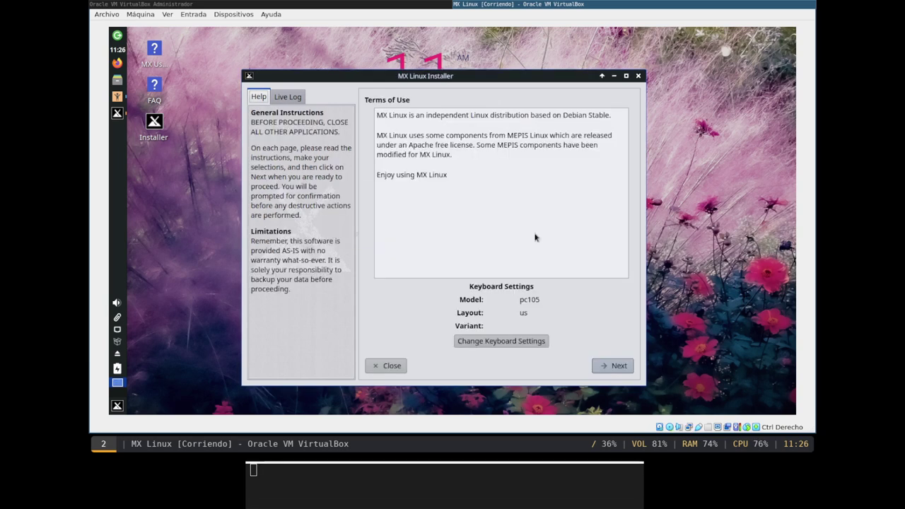
- Add the Spanish keyboard layout in the installer's keyboard settings
left_click(488, 342)
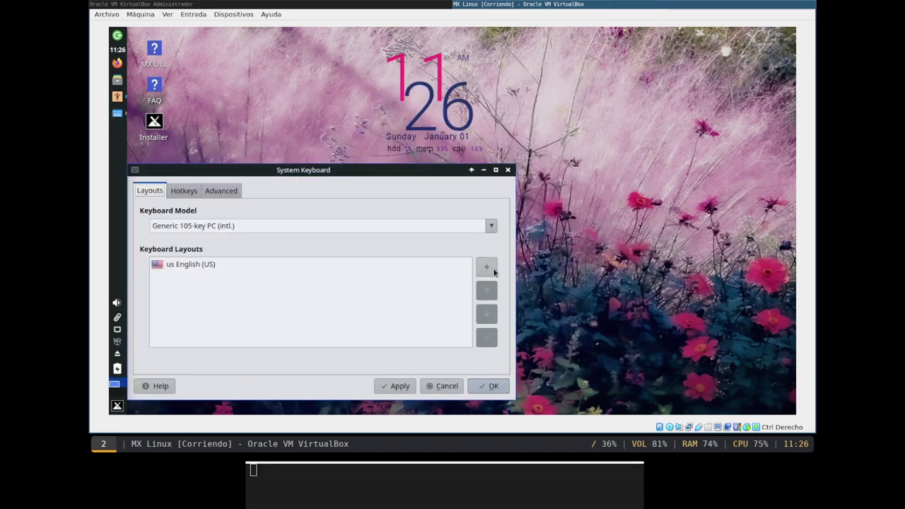
left_click(486, 267)
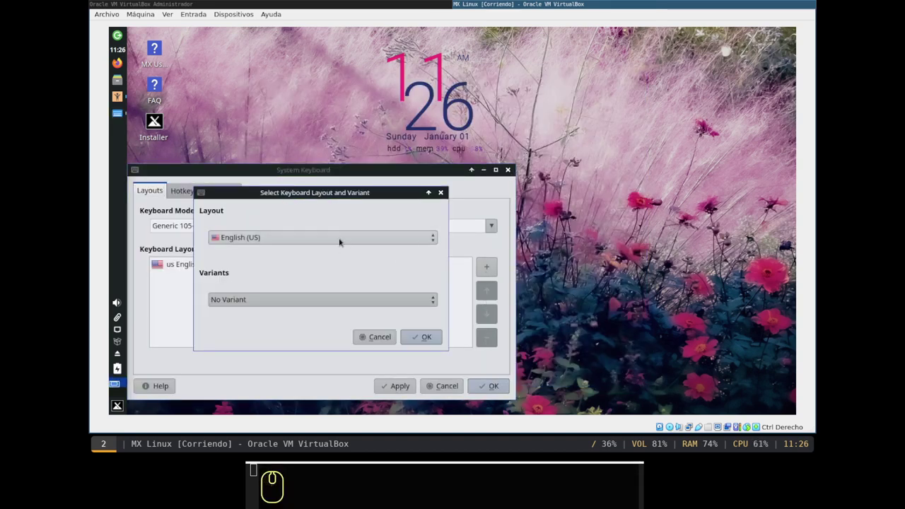
left_click(340, 241)
left_click_drag(333, 250, 325, 267)
scroll("down", 3)
scroll("down", 3)
double_click(297, 211)
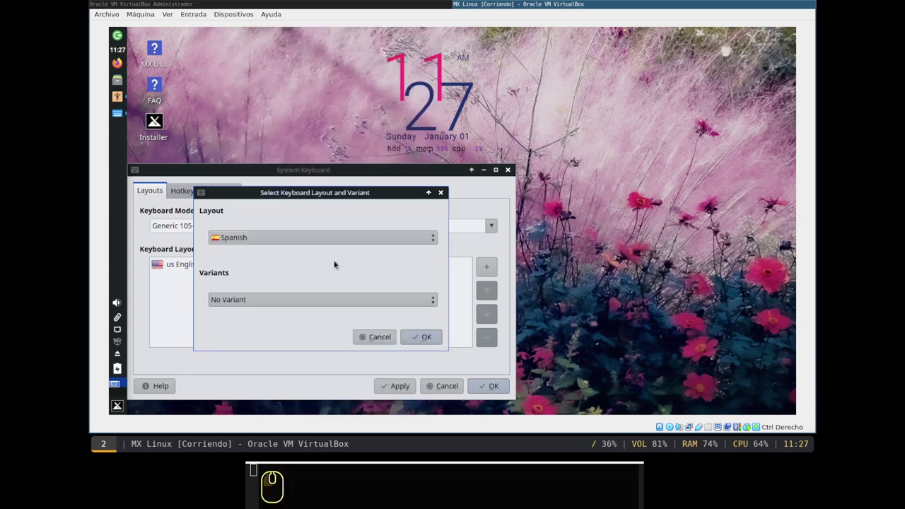
left_click(417, 336)
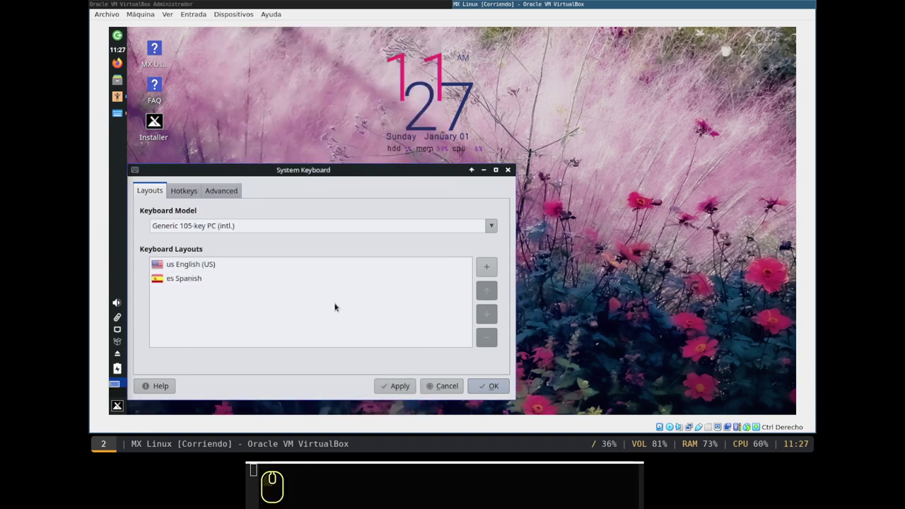
- Remove the English (US) layout so es is the only one, and apply it
left_click(198, 267)
left_click(490, 337)
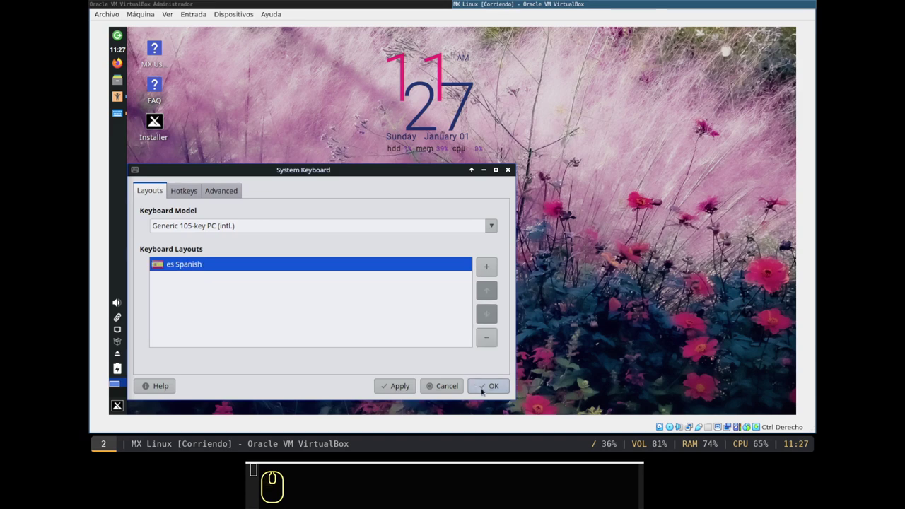
left_click(401, 388)
left_click(482, 389)
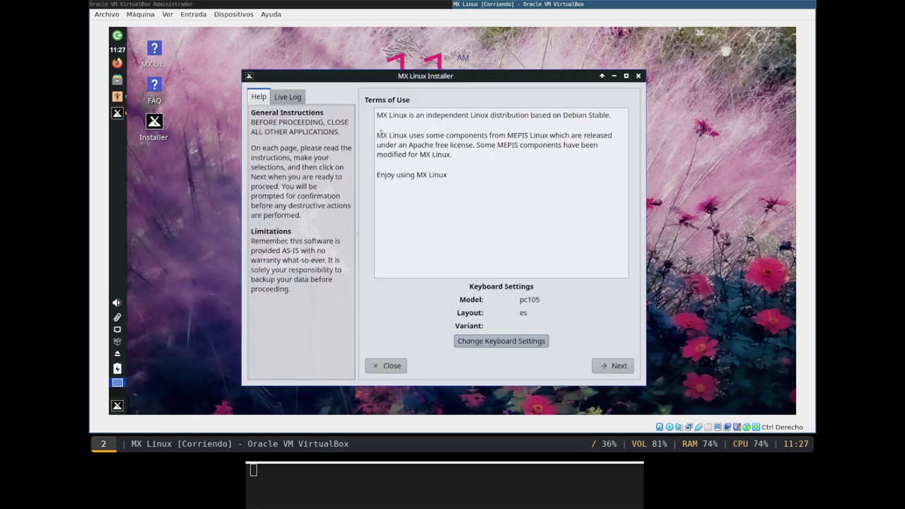
- Accept the terms and advance to the installation type page for disk sda
double_click(612, 364)
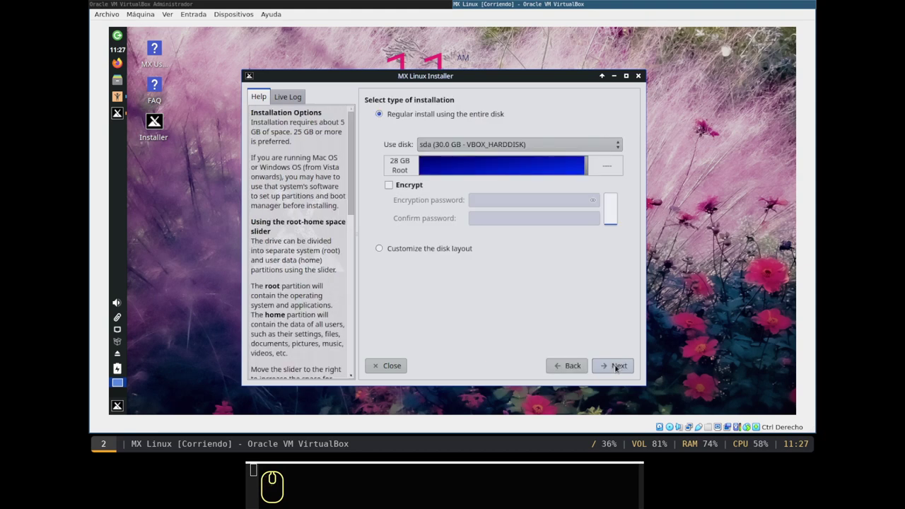
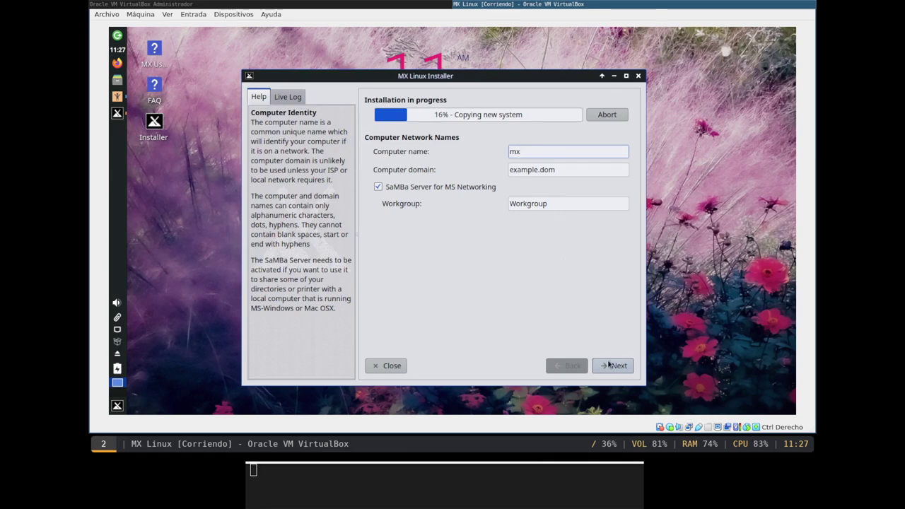
- Keep the computer names and choose Colombia - español as the system locale
left_click(610, 364)
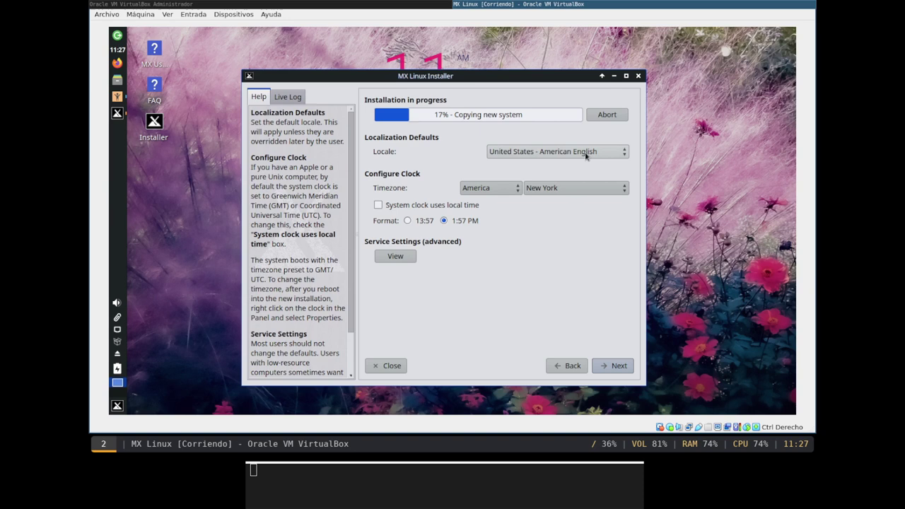
left_click(586, 157)
left_click(588, 154)
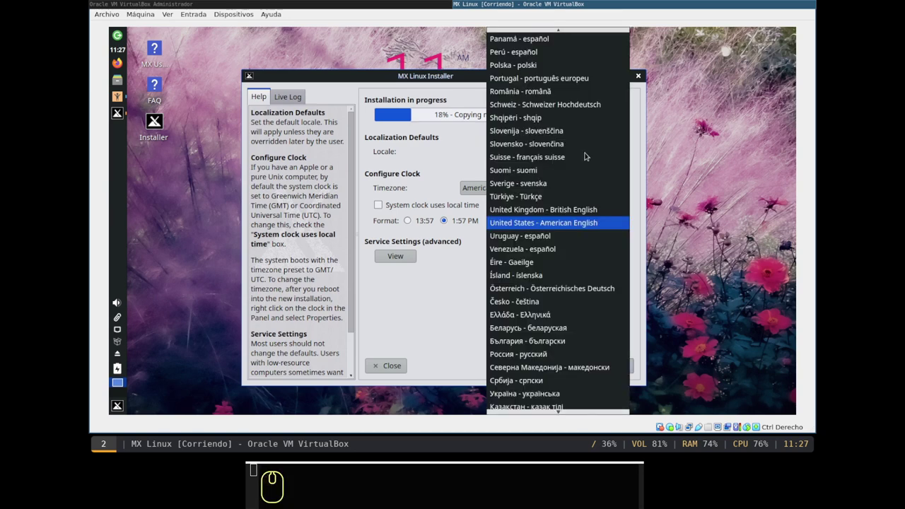
scroll("up", 3)
left_click(537, 142)
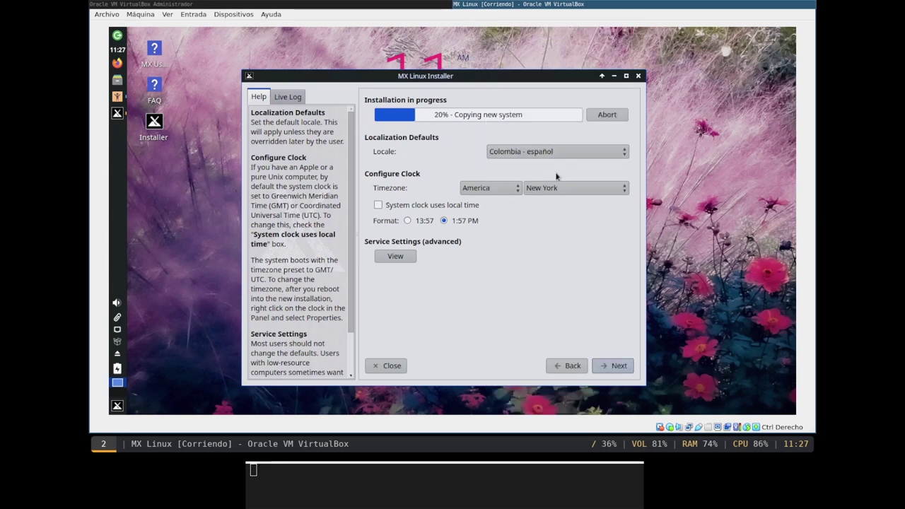
- Set the timezone city to Bogota (America/Bogota)
left_click(567, 194)
scroll("up", 3)
scroll("up", 3)
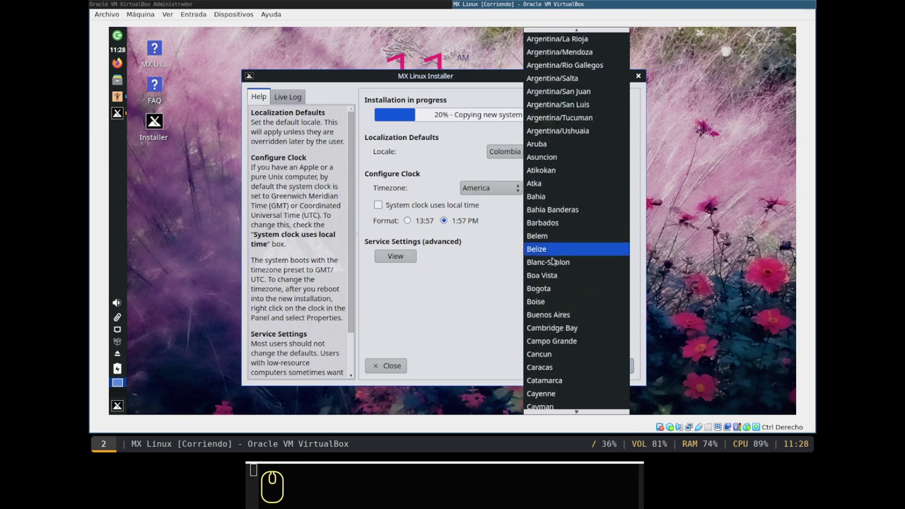
double_click(557, 285)
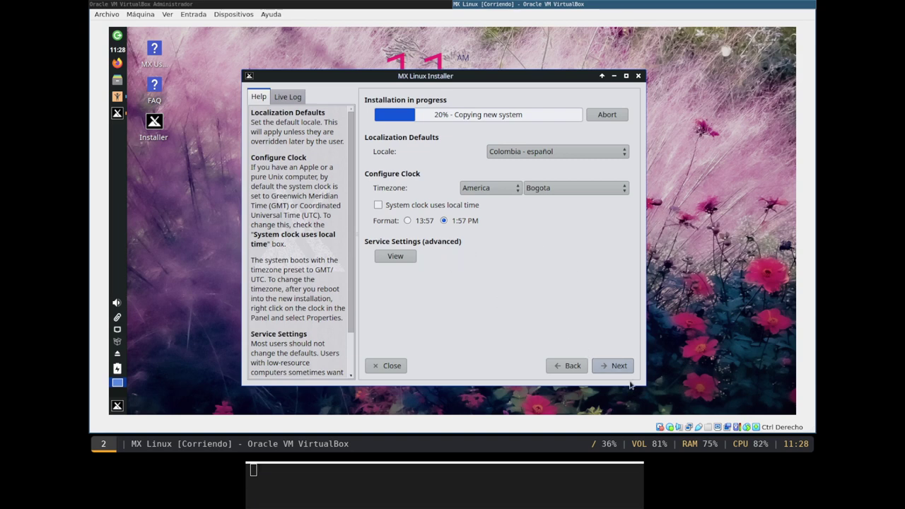
- Enter 'linuxencasa' as the default user's login name on the user account page
left_click(607, 368)
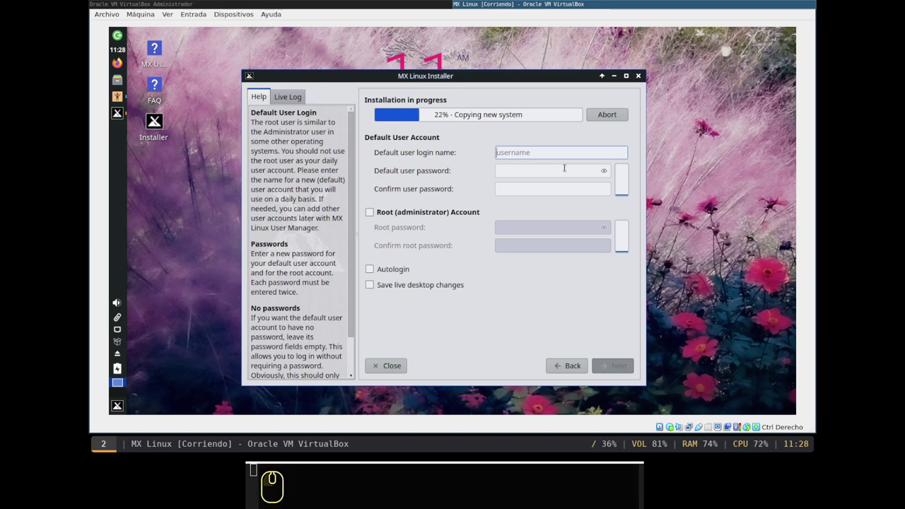
type("linuxencasa")
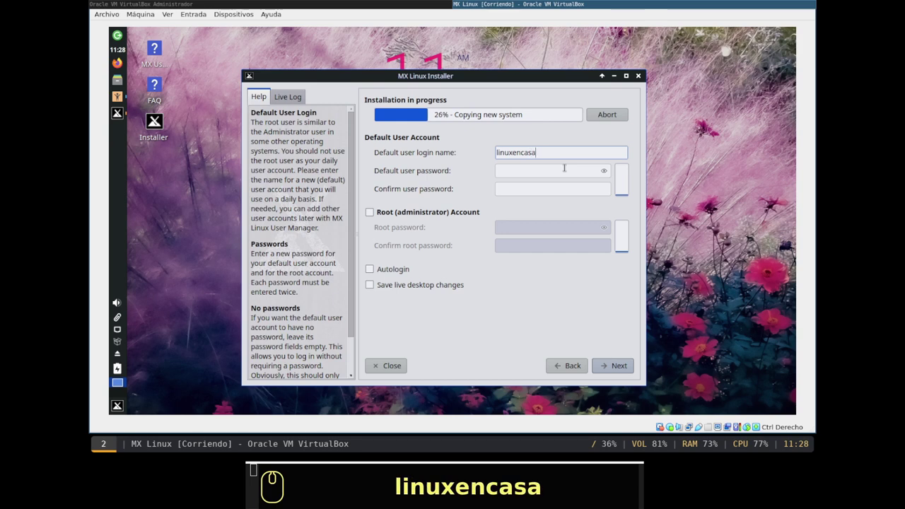
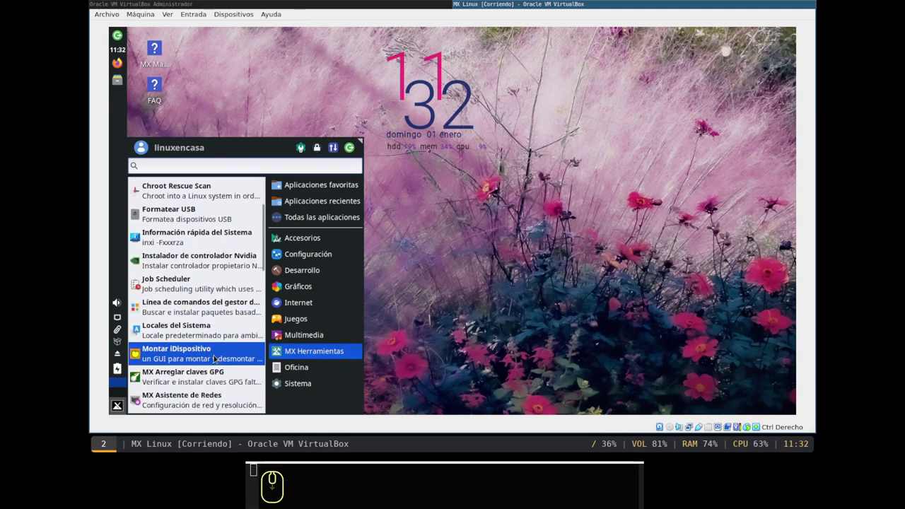
- Launch MX Tweak from the MX Herramientas category of the Whisker menu
scroll("down", 3)
scroll("down", 3)
scroll("down", 3)
scroll("down", 3)
scroll("down", 3)
scroll("down", 3)
left_click(151, 356)
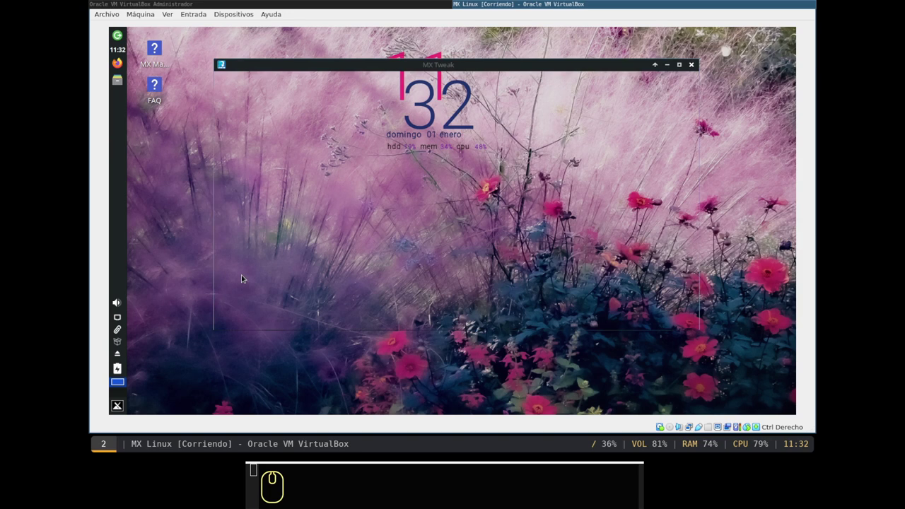
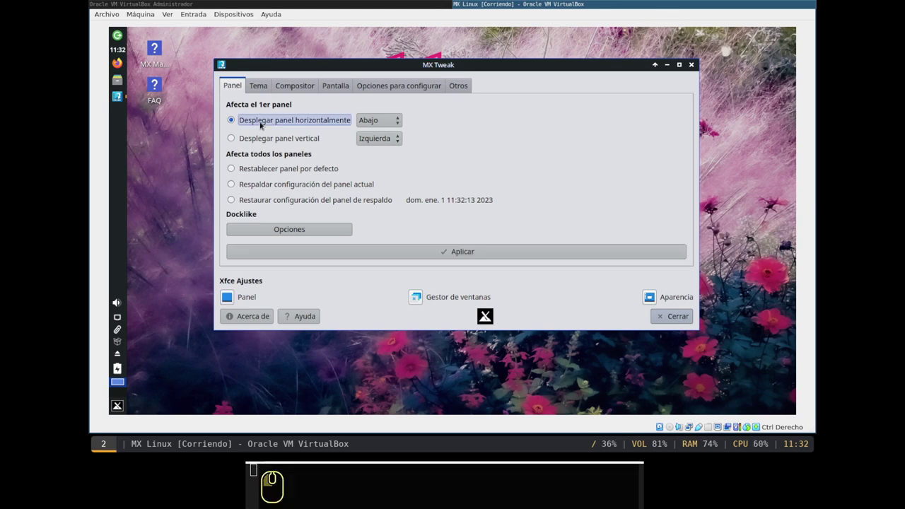
- Try a vertical panel layout, then apply the horizontal bottom panel layout again
left_click(521, 258)
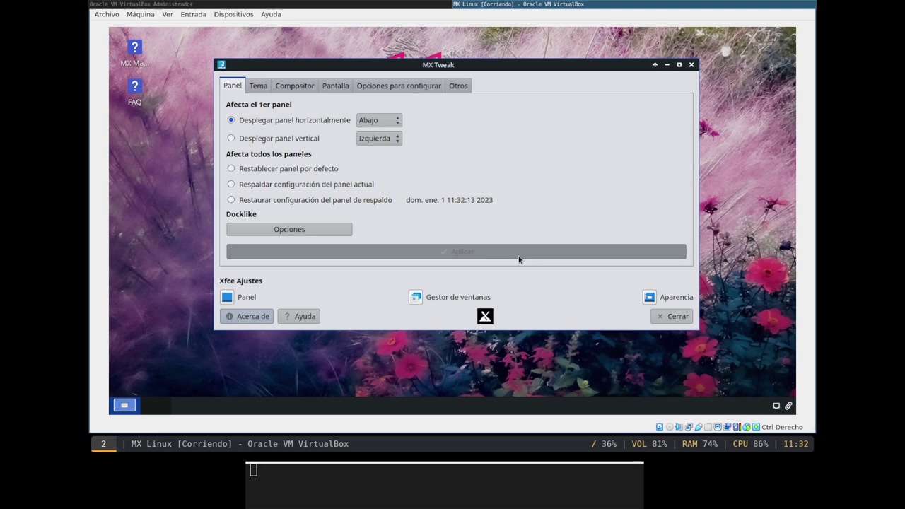
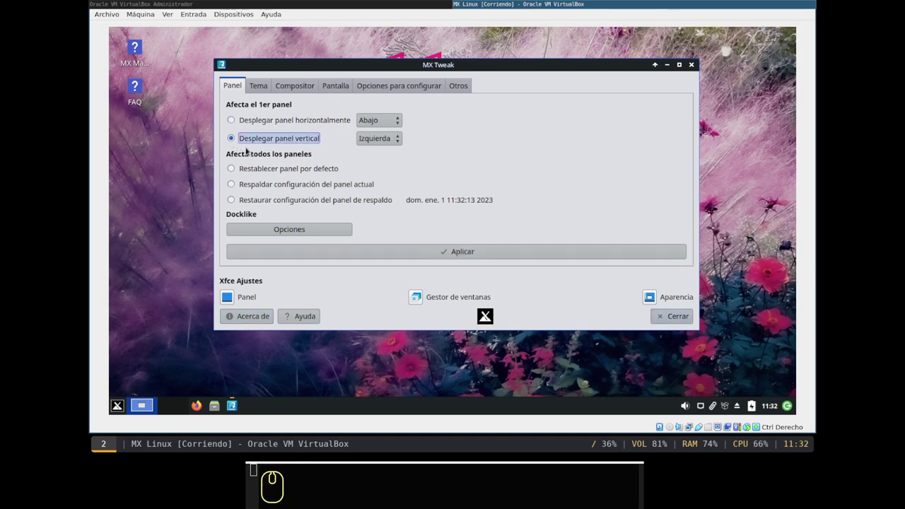
left_click(425, 253)
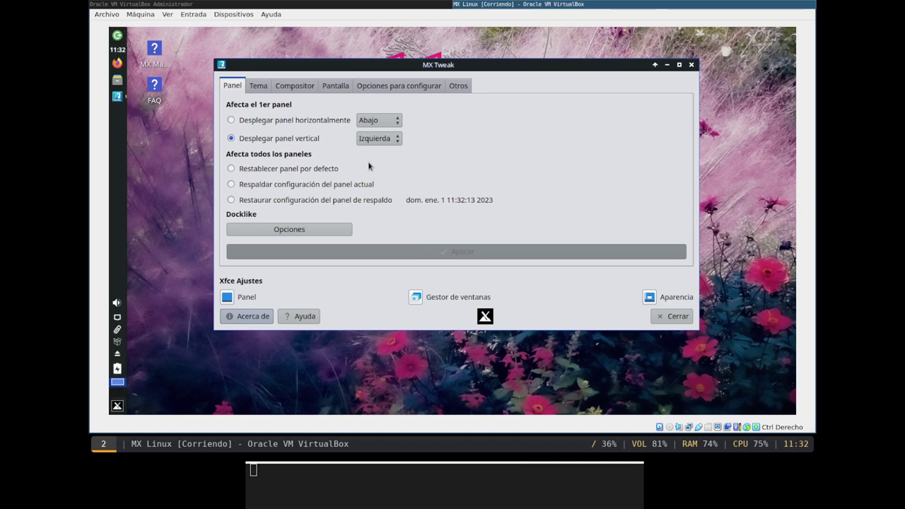
double_click(383, 146)
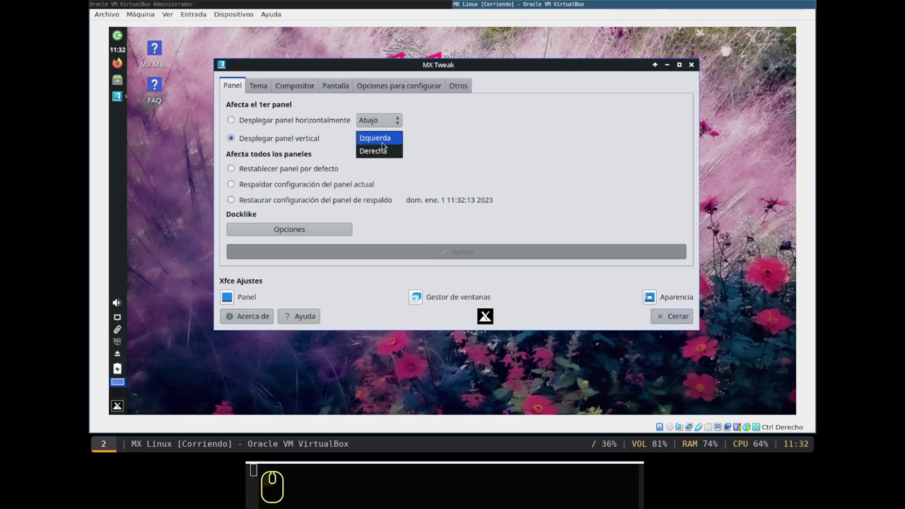
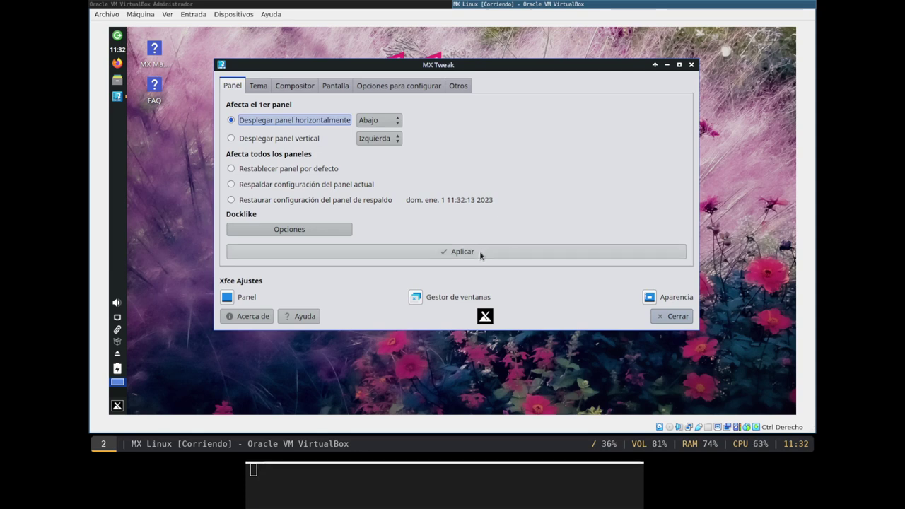
left_click(482, 254)
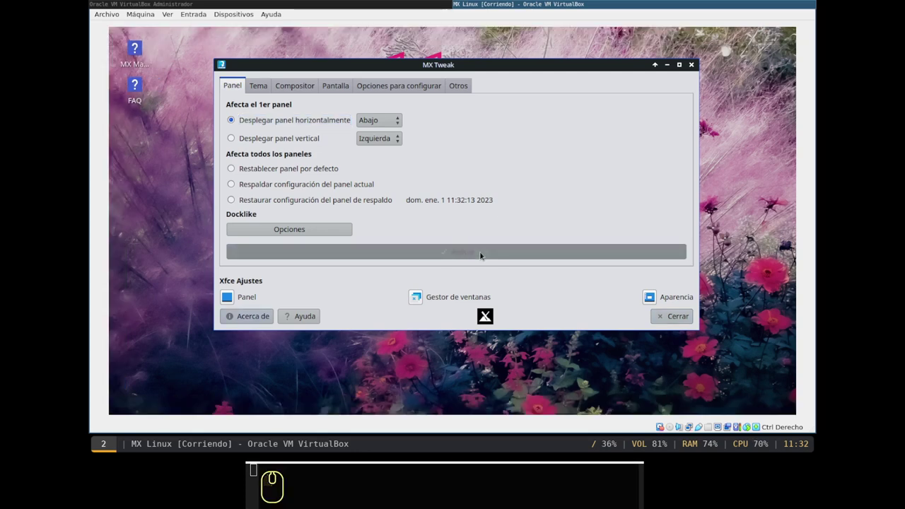
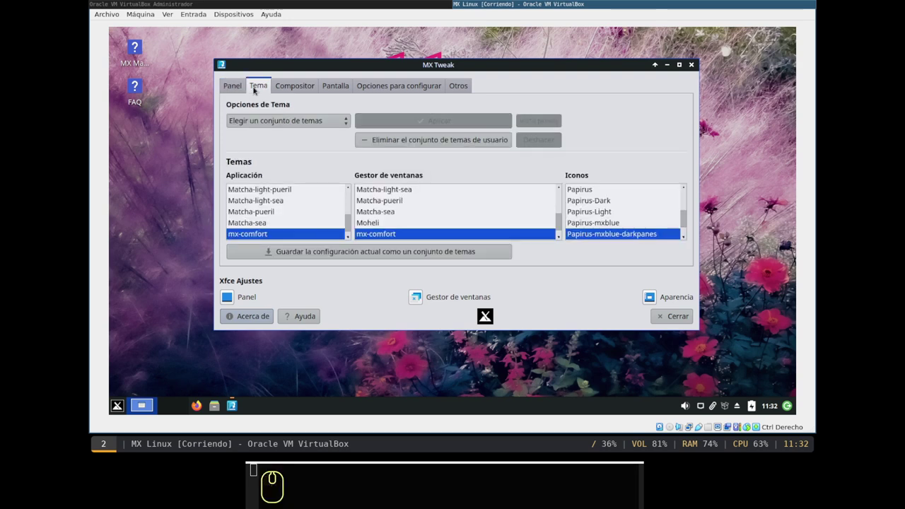
- Review the Compositor, Pantalla, Opciones para configurar and Otros pages of MX Tweak
left_click(301, 90)
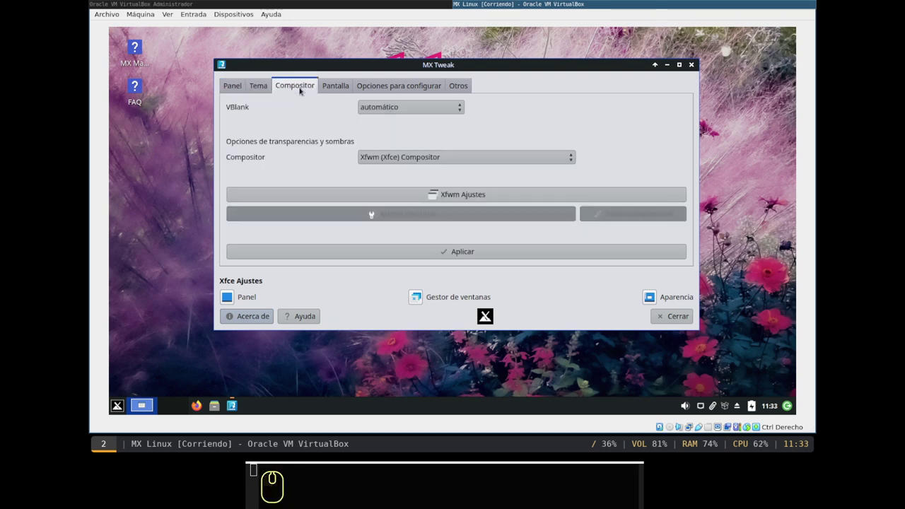
left_click(331, 87)
left_click(390, 93)
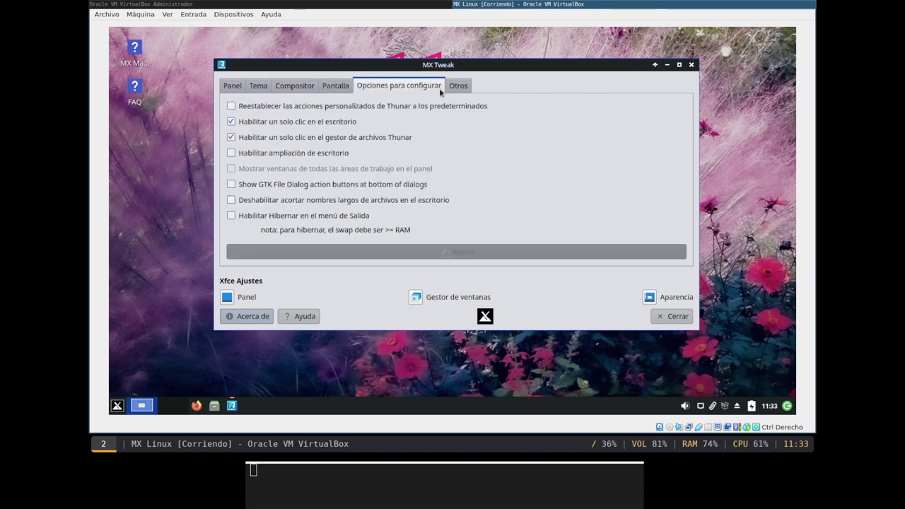
left_click(454, 92)
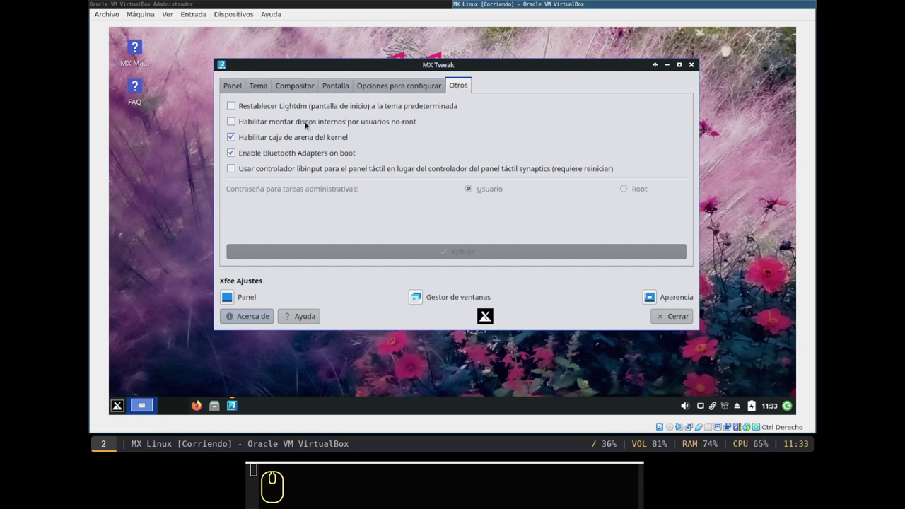
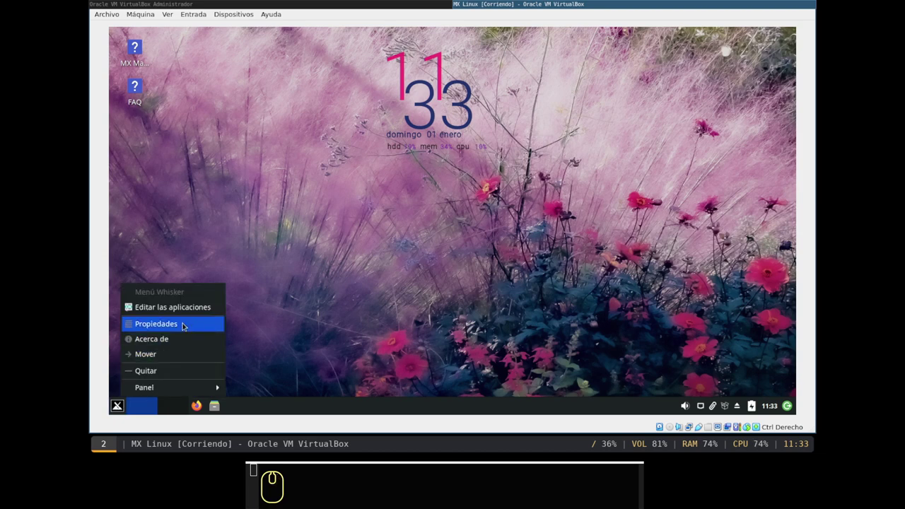
- In Whisker Menu Propiedades, make Aplicaciones recientes the default category under Comportamiento
left_click(187, 324)
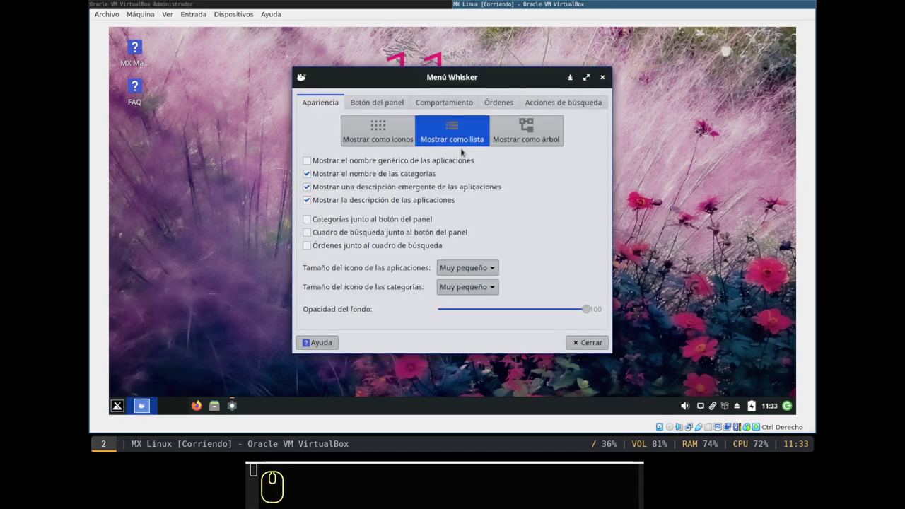
left_click(359, 108)
left_click(427, 104)
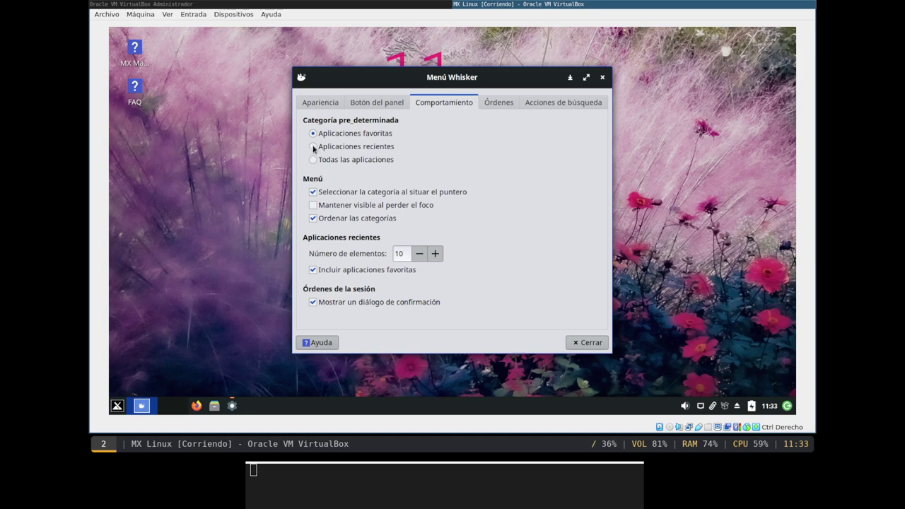
left_click(314, 149)
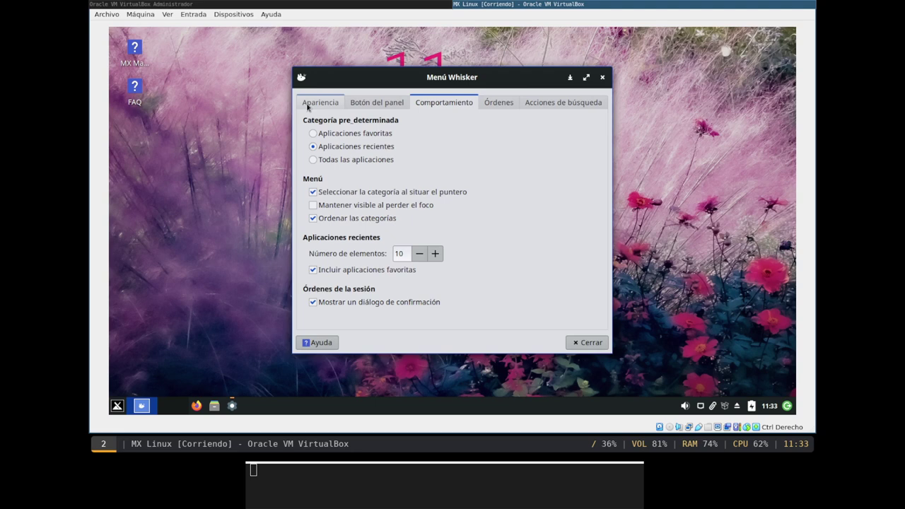
- Adjust the Apariencia settings and close the Whisker Menu properties
left_click(307, 106)
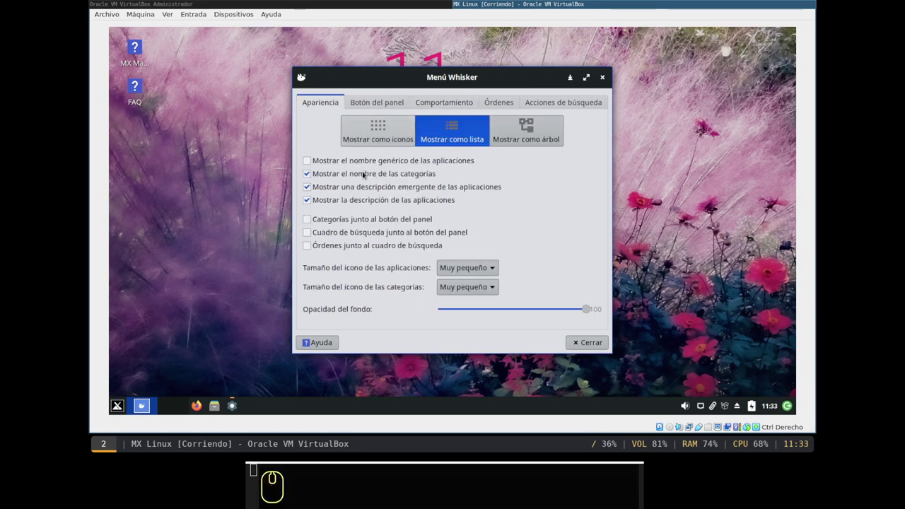
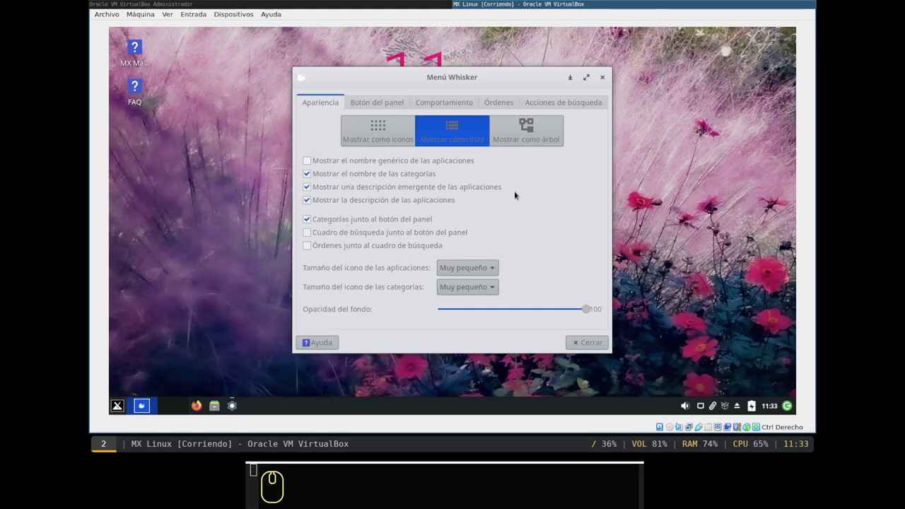
left_click(490, 78)
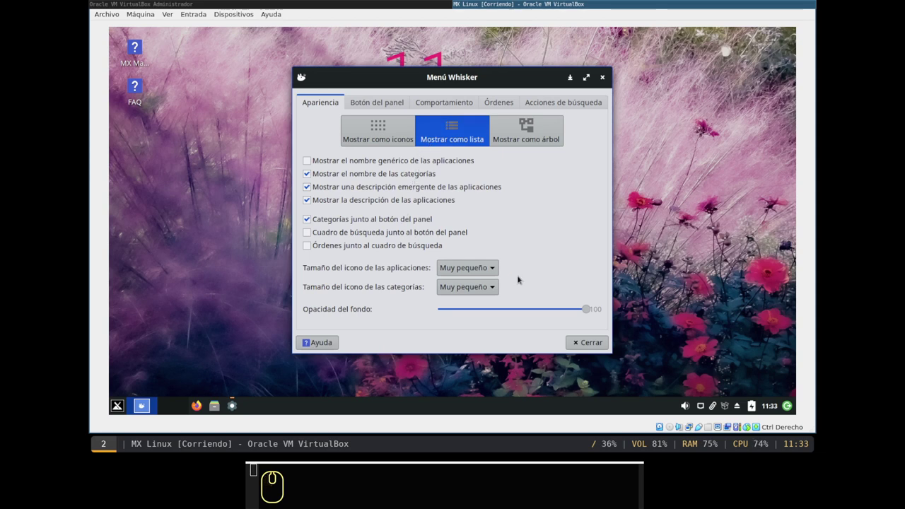
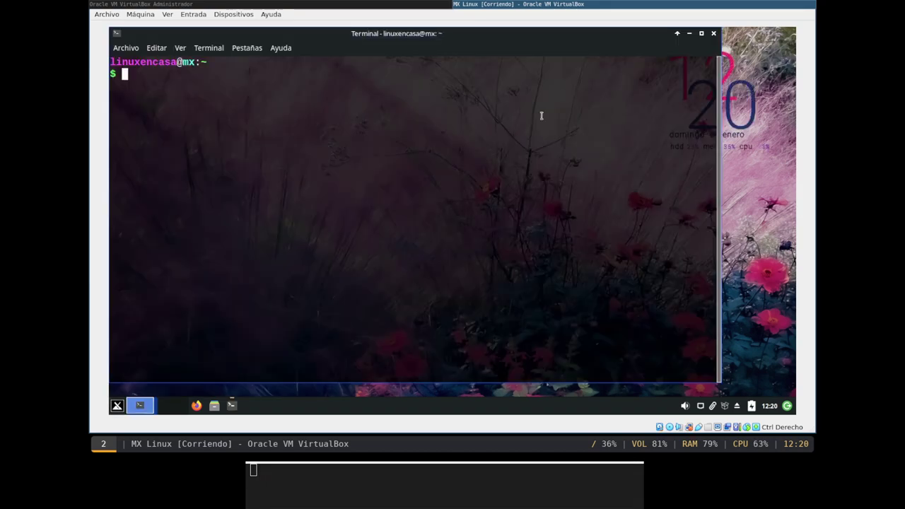
- Run neofetch in the terminal to display the MX Linux system information
type("neof")
key("Tab")
key("Return")
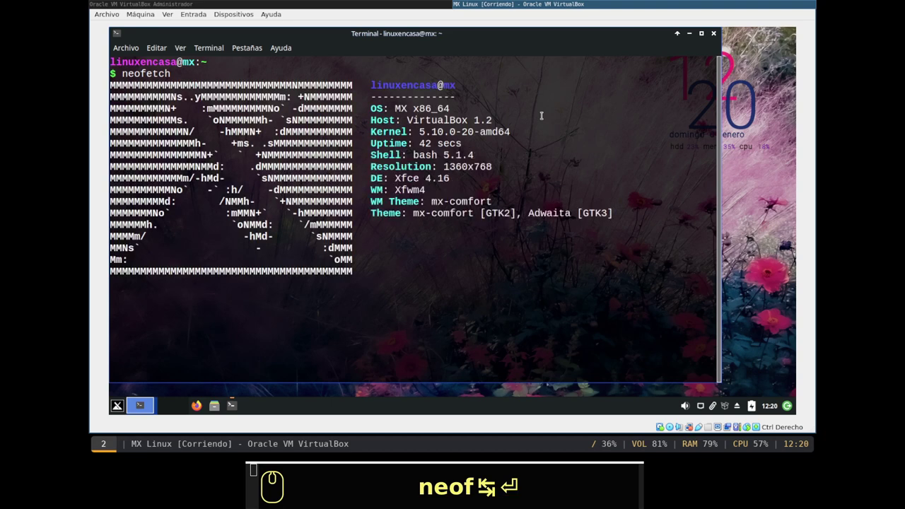